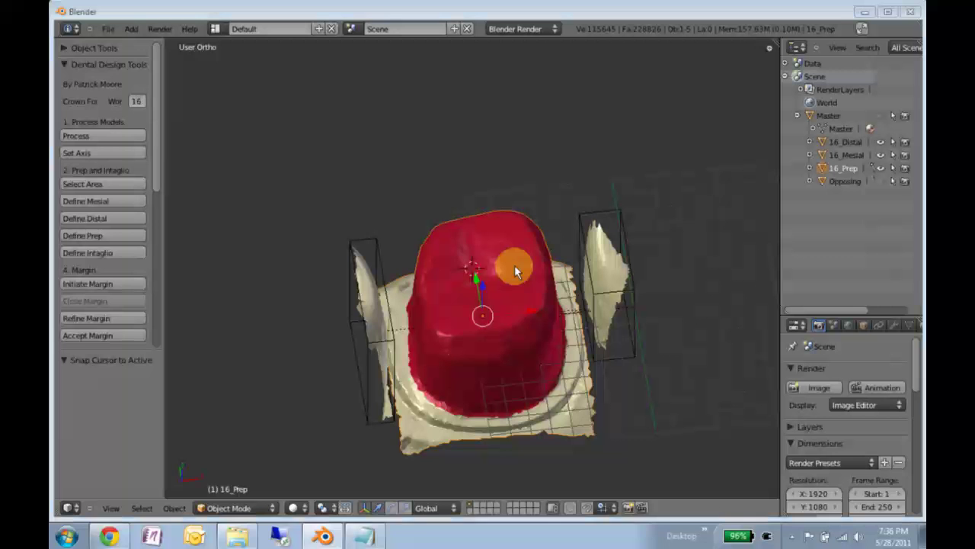
Orbit and zoom the viewport until 16_Prep is centred and seen straight from above.
{"action": "middle_click", "coordinate": [515, 271]}
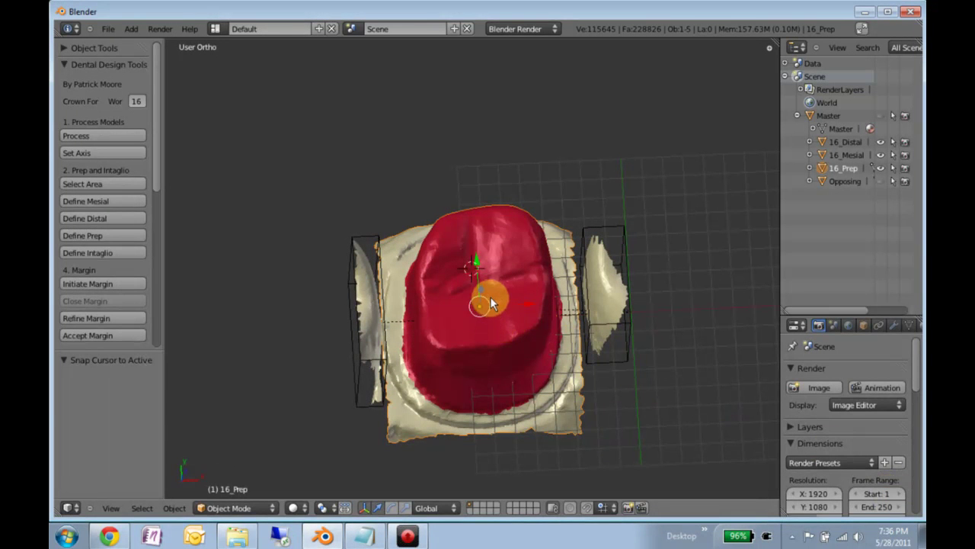
{"action": "middle_click", "coordinate": [478, 299]}
{"action": "scroll", "scroll_direction": "up", "scroll_amount": 3}
{"action": "middle_click", "coordinate": [480, 317]}
{"action": "scroll", "scroll_direction": "down", "scroll_amount": 3}
{"action": "middle_click", "coordinate": [449, 305]}
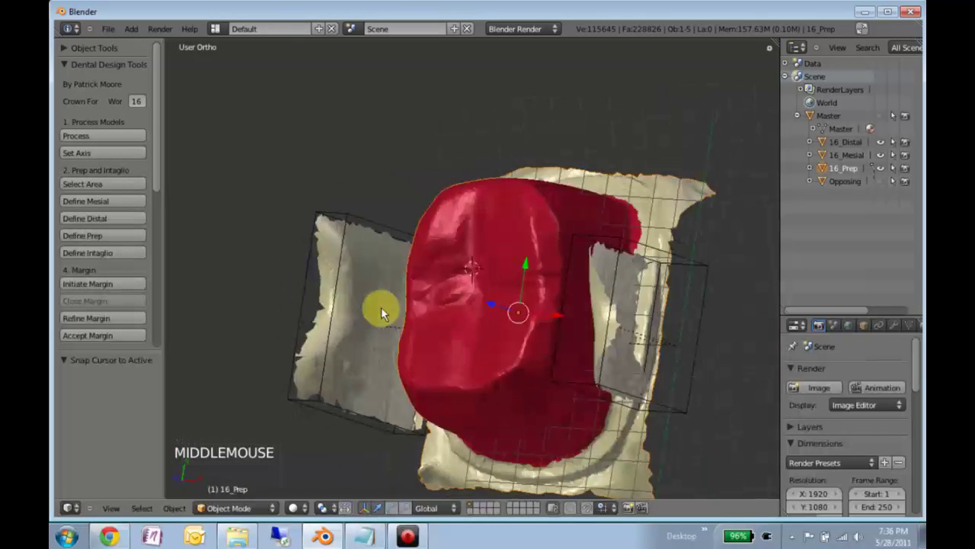
{"action": "middle_click", "coordinate": [495, 291]}
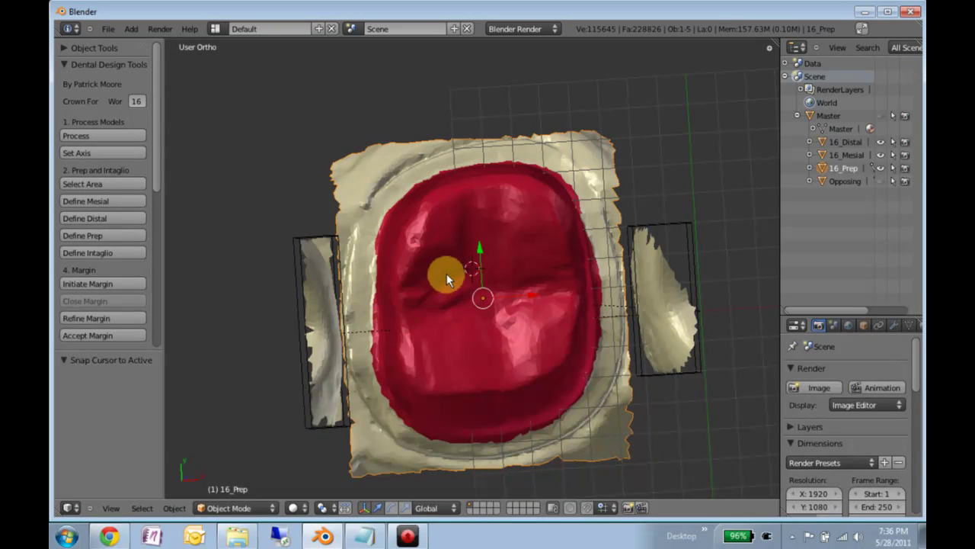
{"action": "scroll", "scroll_direction": "up", "scroll_amount": 3}
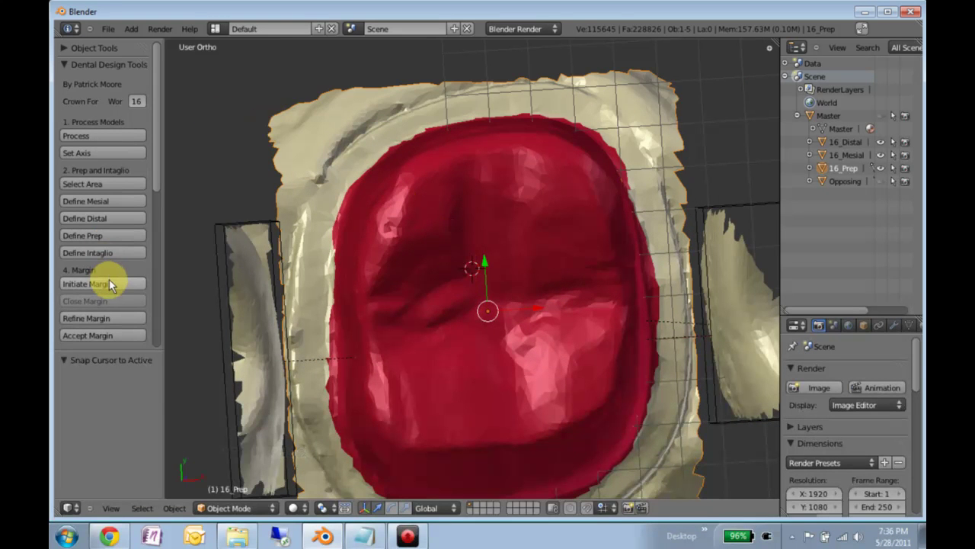
Initiate the margin curve and settle its first point onto the prep's finish line.
{"action": "left_click", "coordinate": [296, 309]}
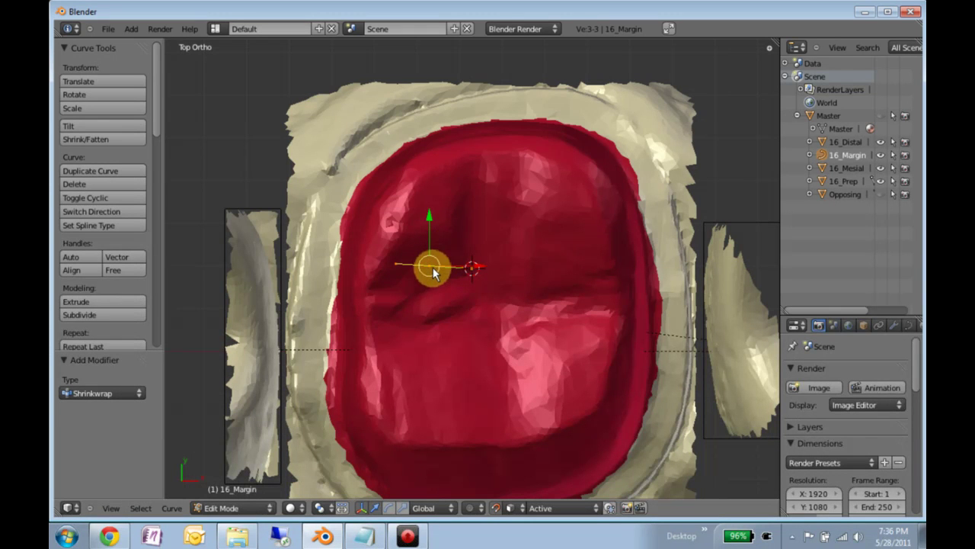
{"action": "key", "text": "g"}
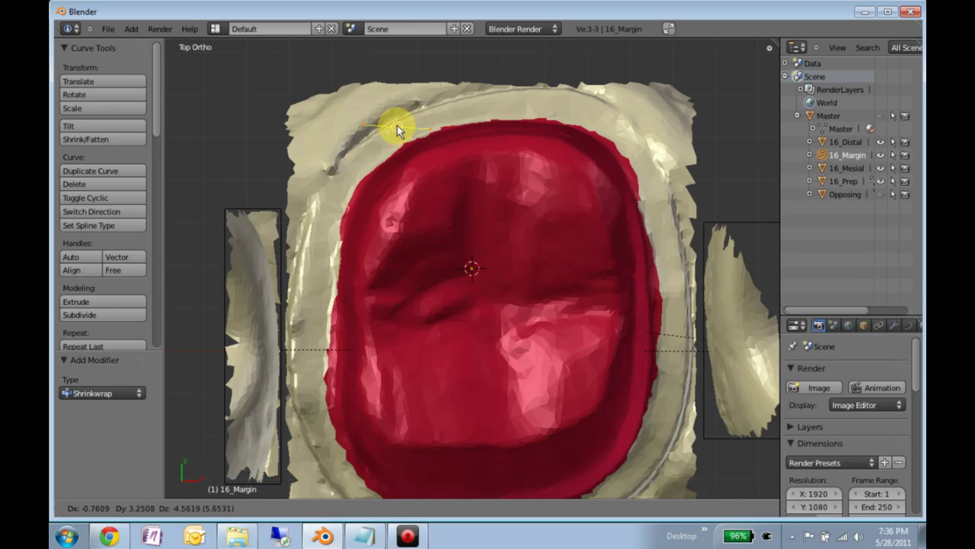
{"action": "middle_click", "coordinate": [429, 204]}
{"action": "key", "text": "g"}
{"action": "middle_click", "coordinate": [444, 265]}
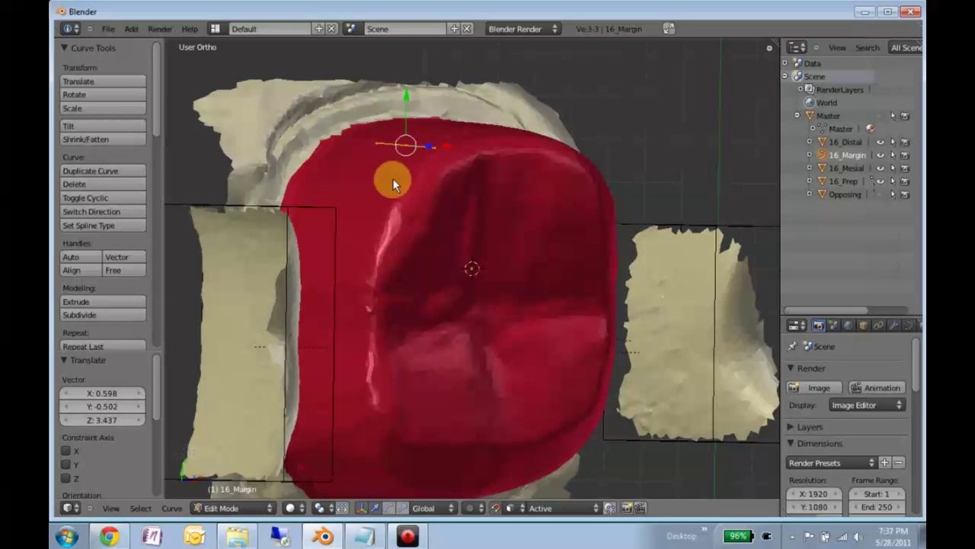
{"action": "key", "text": "g"}
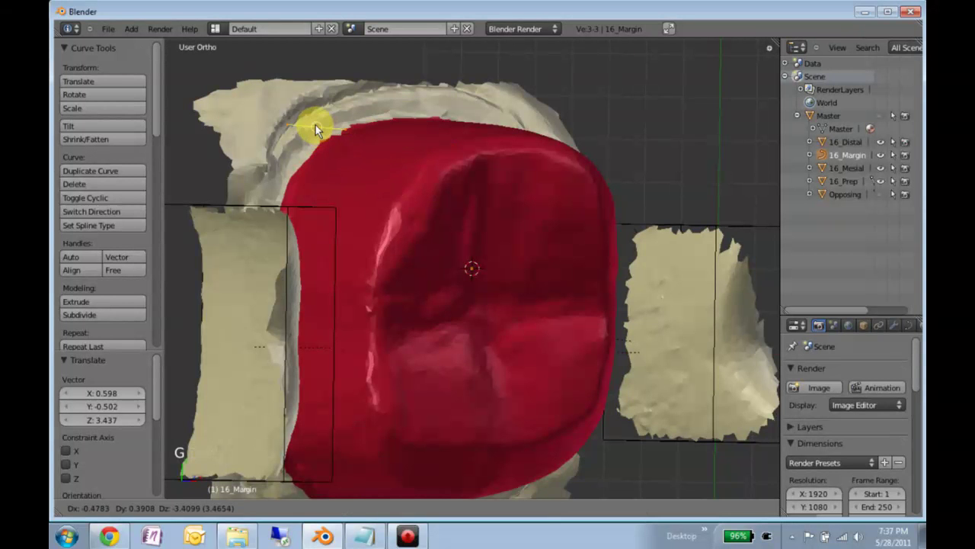
{"action": "middle_click", "coordinate": [423, 209]}
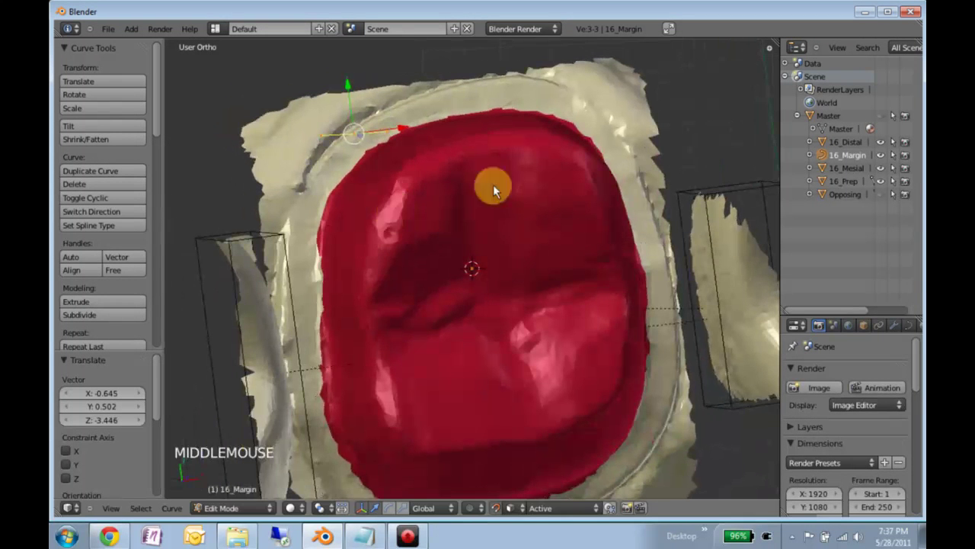
Extrude successive curve points along the top and down the side of the finish line.
{"action": "key", "text": "e"}
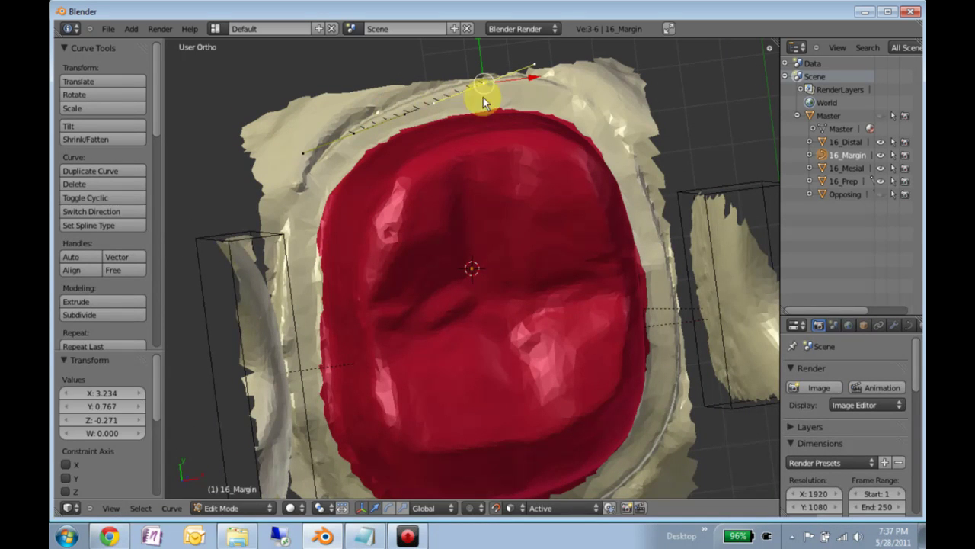
{"action": "key", "text": "e"}
{"action": "key", "text": "e"}
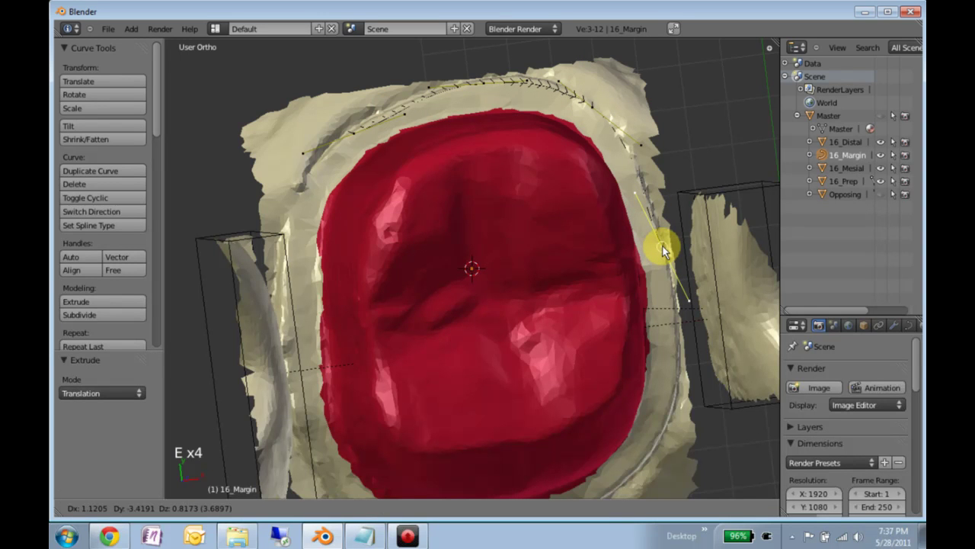
{"action": "key", "text": "e"}
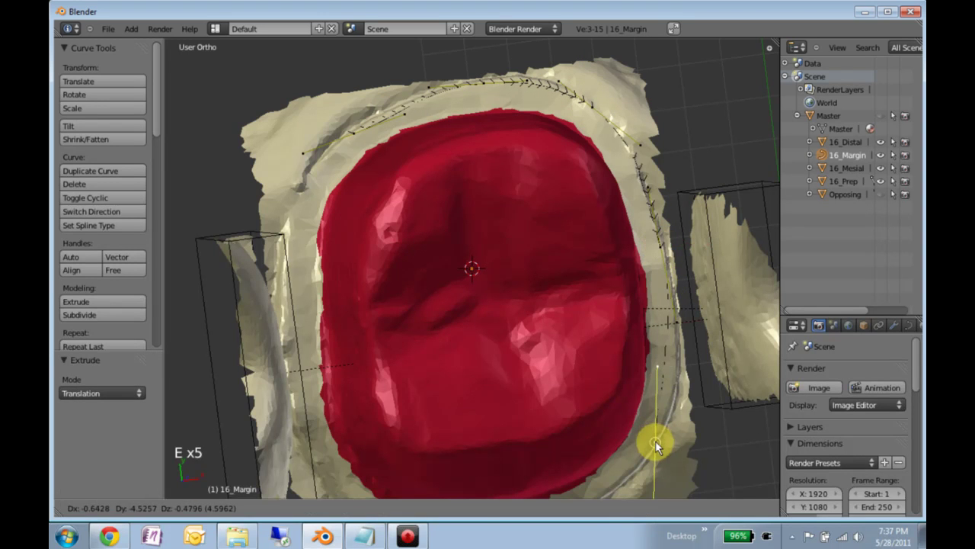
{"action": "left_click", "coordinate": [514, 435]}
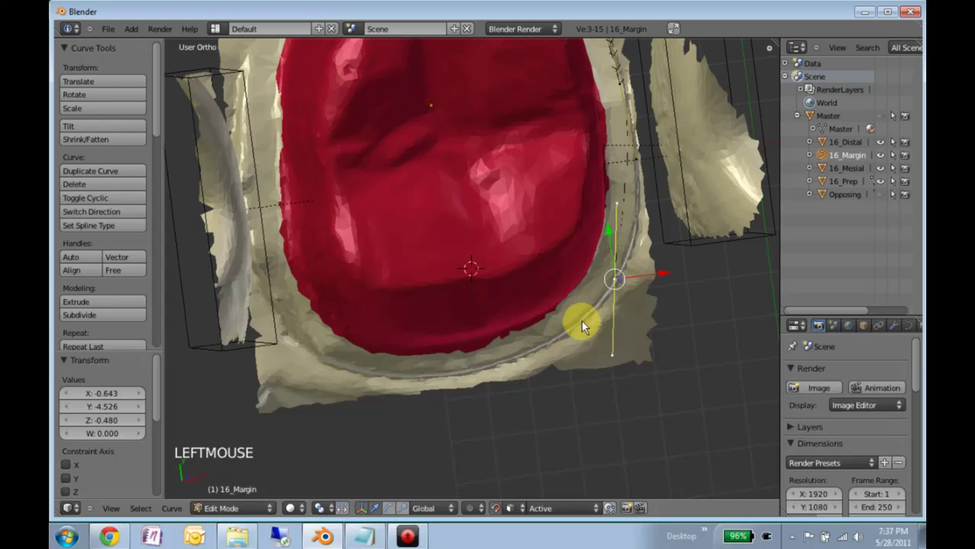
Extend the curve around the bottom, then nudge two stray points back onto the margin.
{"action": "key", "text": "e"}
{"action": "key", "text": "e"}
{"action": "key", "text": "e"}
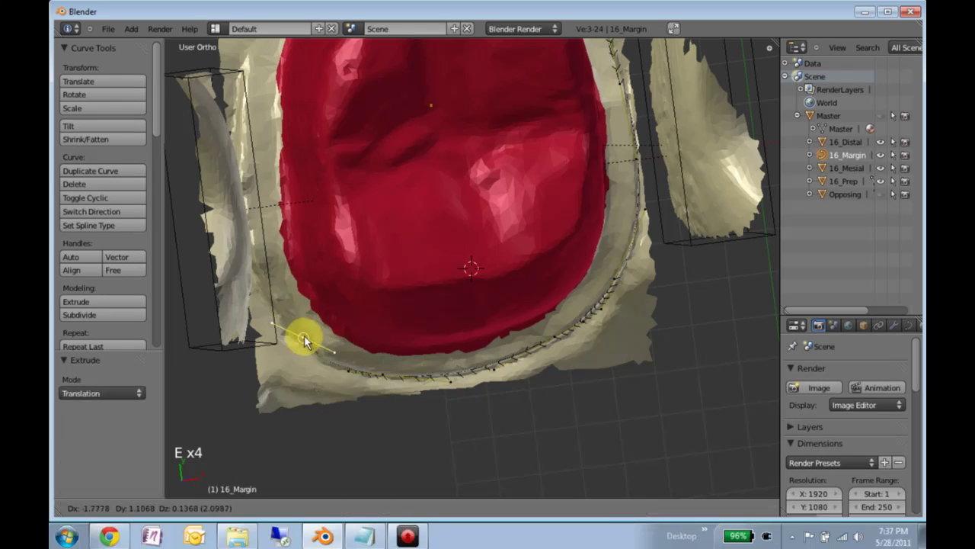
{"action": "middle_click", "coordinate": [432, 321]}
{"action": "middle_click", "coordinate": [474, 356]}
{"action": "right_click", "coordinate": [370, 452]}
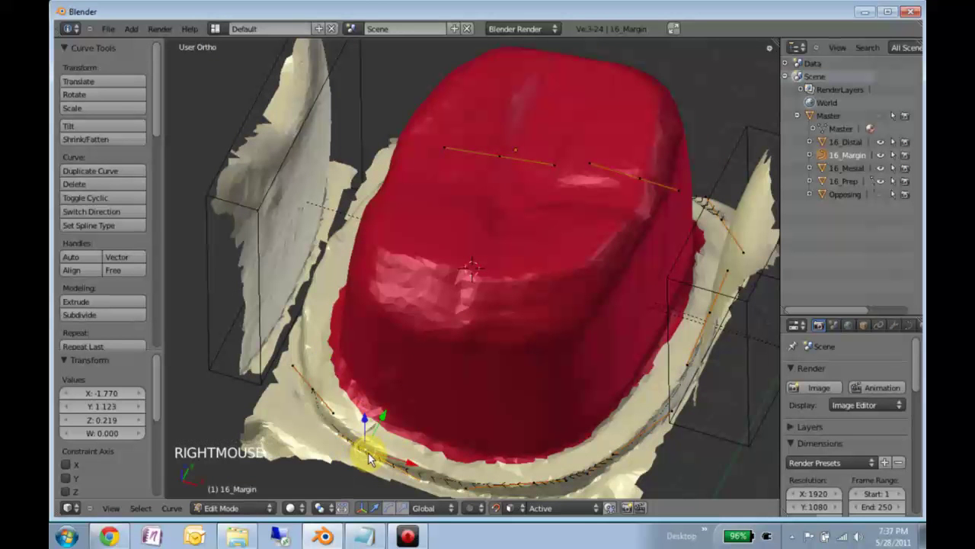
{"action": "key", "text": "g"}
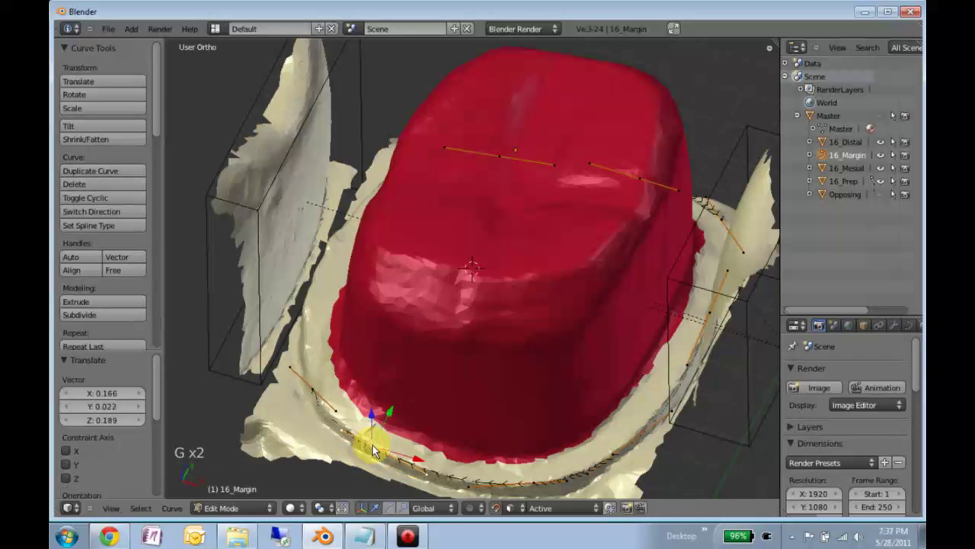
{"action": "right_click", "coordinate": [317, 390]}
{"action": "key", "text": "g"}
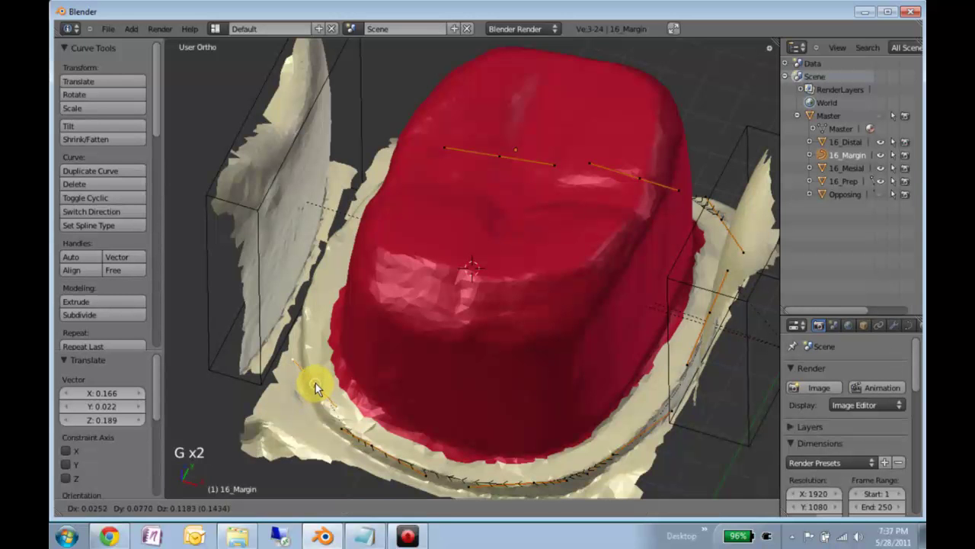
From top view, extrude the remaining points up the left side to the last margin point.
{"action": "middle_click", "coordinate": [334, 340]}
{"action": "key", "text": "e"}
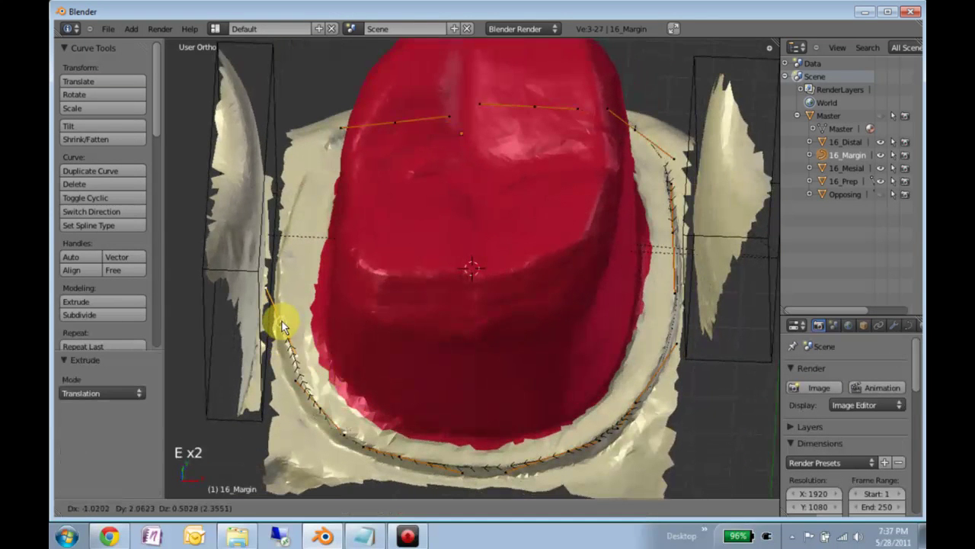
{"action": "middle_click", "coordinate": [433, 249]}
{"action": "key", "text": "KP_7"}
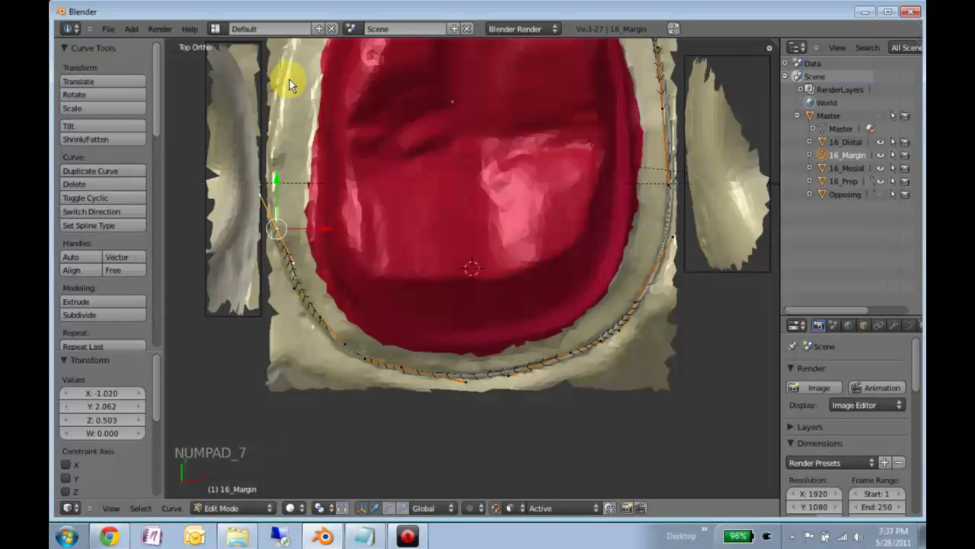
{"action": "key", "text": "e"}
{"action": "scroll", "scroll_direction": "down", "scroll_amount": 3}
{"action": "left_click", "coordinate": [68, 51]}
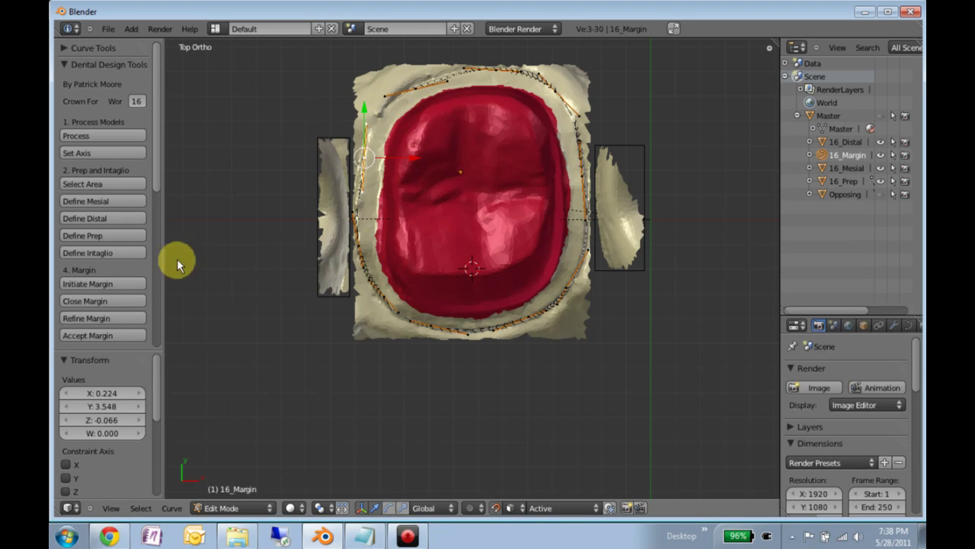
Close the margin curve into a cyclic loop and inspect it all around the prep.
{"action": "left_click", "coordinate": [94, 302]}
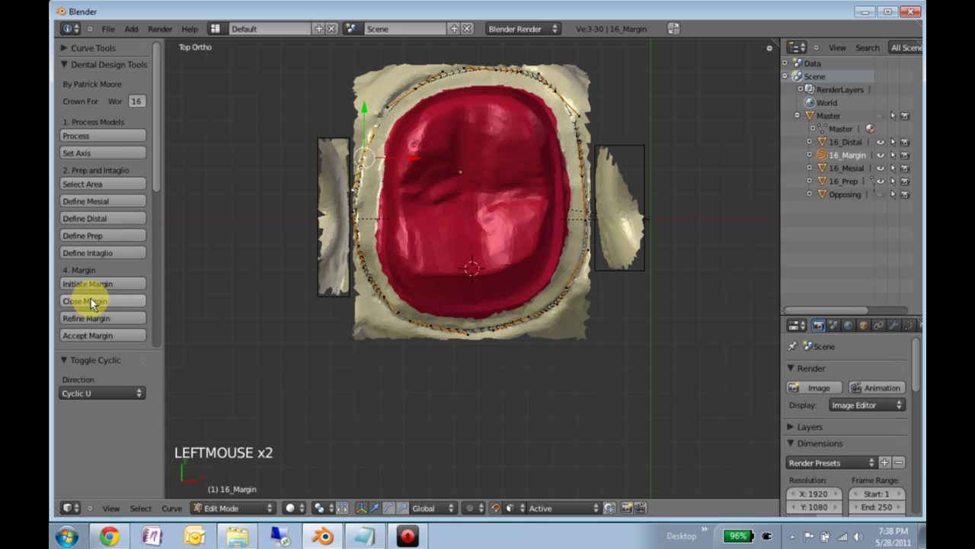
{"action": "middle_click", "coordinate": [553, 276]}
{"action": "middle_click", "coordinate": [467, 308]}
{"action": "left_click", "coordinate": [487, 294]}
{"action": "middle_click", "coordinate": [443, 328]}
{"action": "middle_click", "coordinate": [318, 352]}
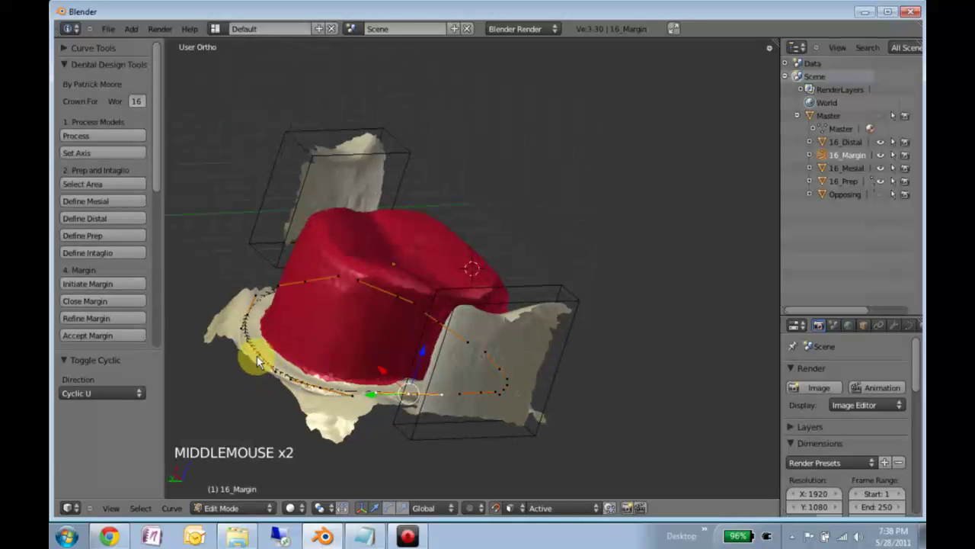
{"action": "middle_click", "coordinate": [436, 388]}
{"action": "middle_click", "coordinate": [592, 334]}
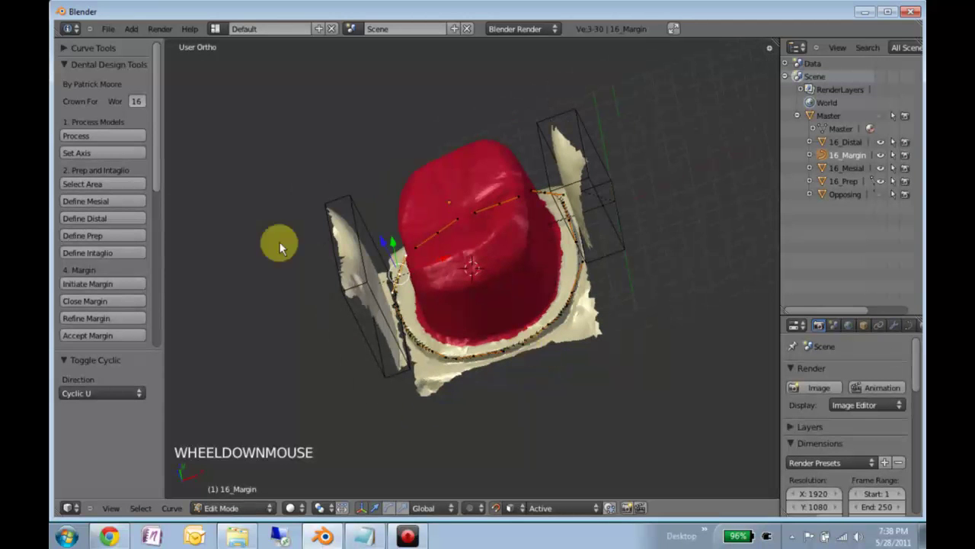
{"action": "scroll", "scroll_direction": "down", "scroll_amount": 3}
Accept the loop as the finished margin and check the refined result.
{"action": "left_click", "coordinate": [111, 322]}
{"action": "middle_click", "coordinate": [491, 313]}
{"action": "scroll", "scroll_direction": "up", "scroll_amount": 3}
{"action": "middle_click", "coordinate": [447, 293]}
{"action": "scroll", "scroll_direction": "up", "scroll_amount": 3}
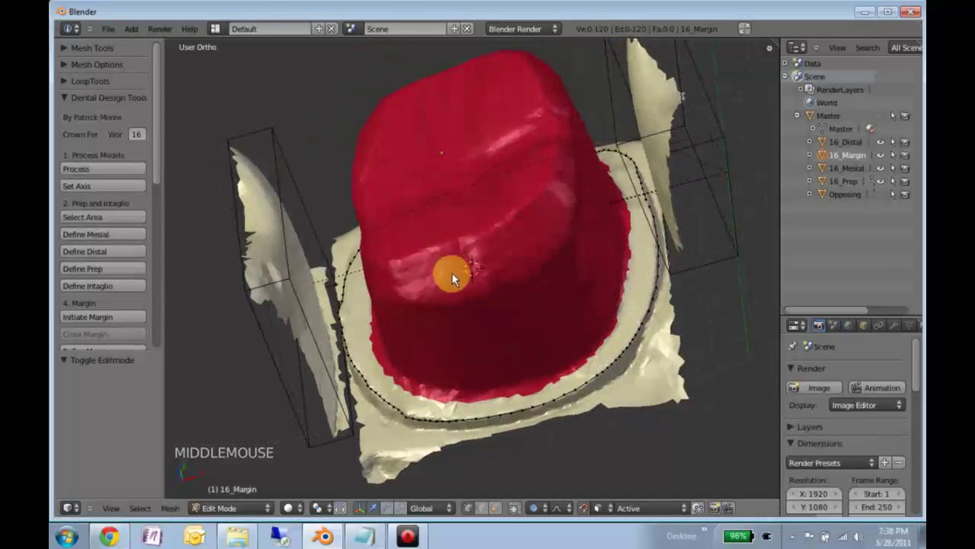
Proportionally move three margin vertices on the side onto the prep edge.
{"action": "middle_click", "coordinate": [600, 352]}
{"action": "left_click", "coordinate": [592, 307]}
{"action": "middle_click", "coordinate": [608, 291]}
{"action": "right_click", "coordinate": [541, 289]}
{"action": "key", "text": "g"}
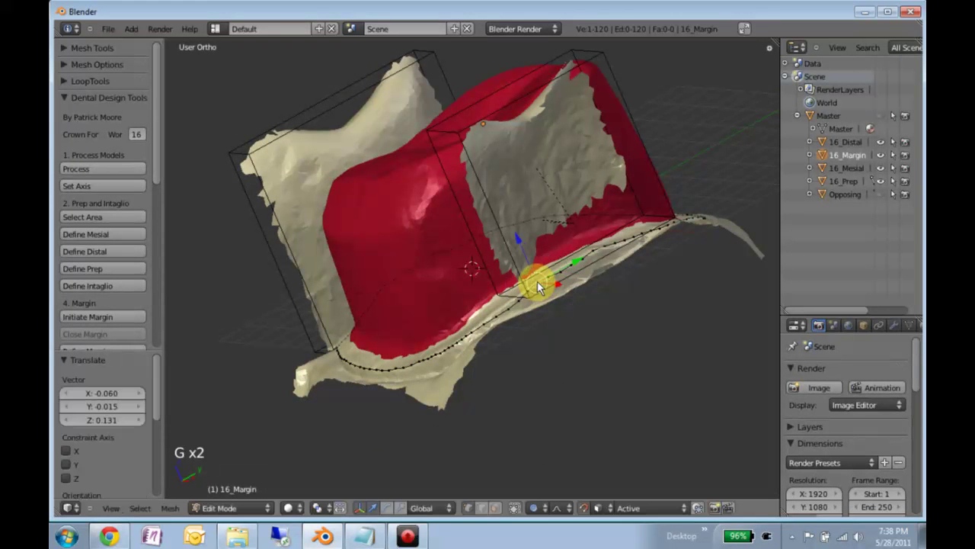
{"action": "right_click", "coordinate": [509, 313]}
{"action": "key", "text": "g"}
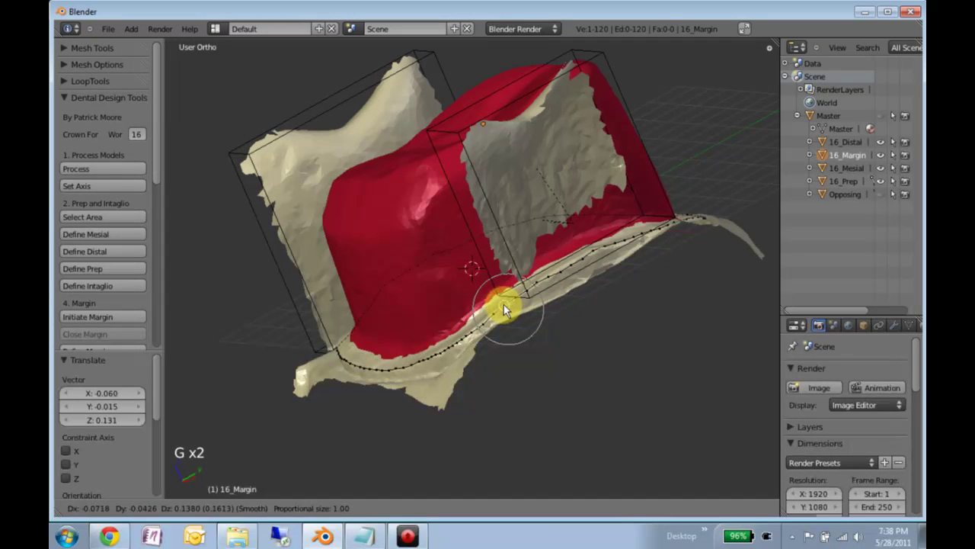
{"action": "right_click", "coordinate": [485, 325]}
{"action": "key", "text": "g"}
Check the loop all around and pull the near-side and front points onto the edge.
{"action": "middle_click", "coordinate": [602, 271]}
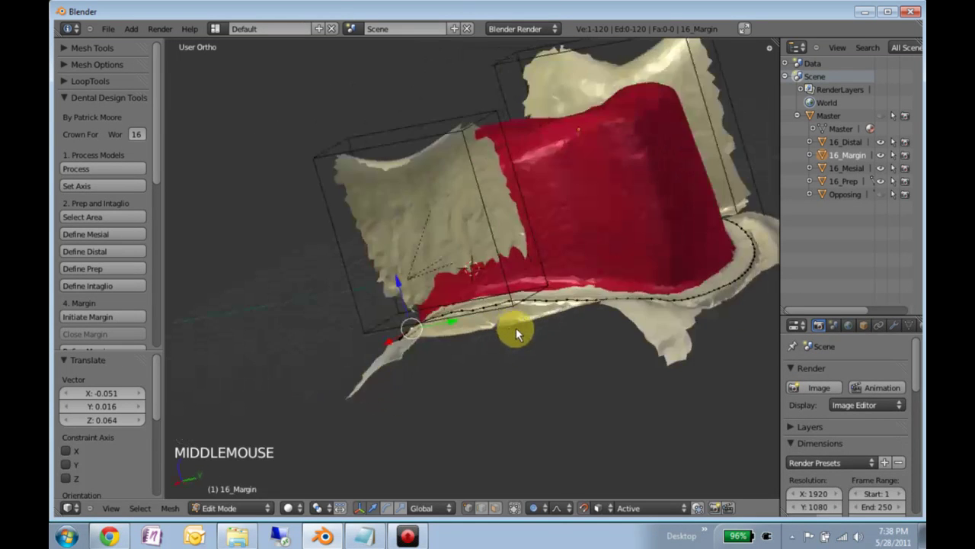
{"action": "middle_click", "coordinate": [558, 316]}
{"action": "middle_click", "coordinate": [579, 353]}
{"action": "middle_click", "coordinate": [548, 379]}
{"action": "middle_click", "coordinate": [550, 327]}
{"action": "middle_click", "coordinate": [476, 338]}
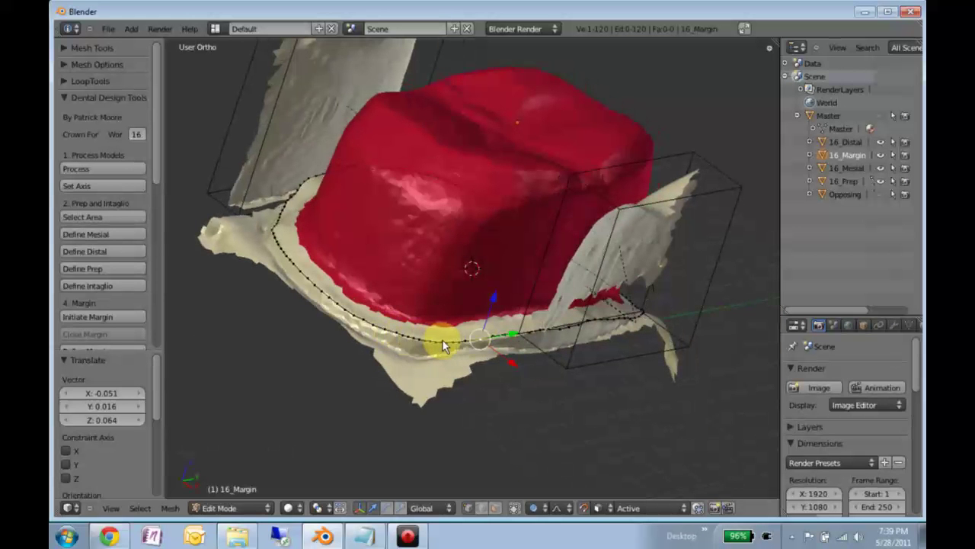
{"action": "right_click", "coordinate": [450, 344]}
{"action": "key", "text": "g"}
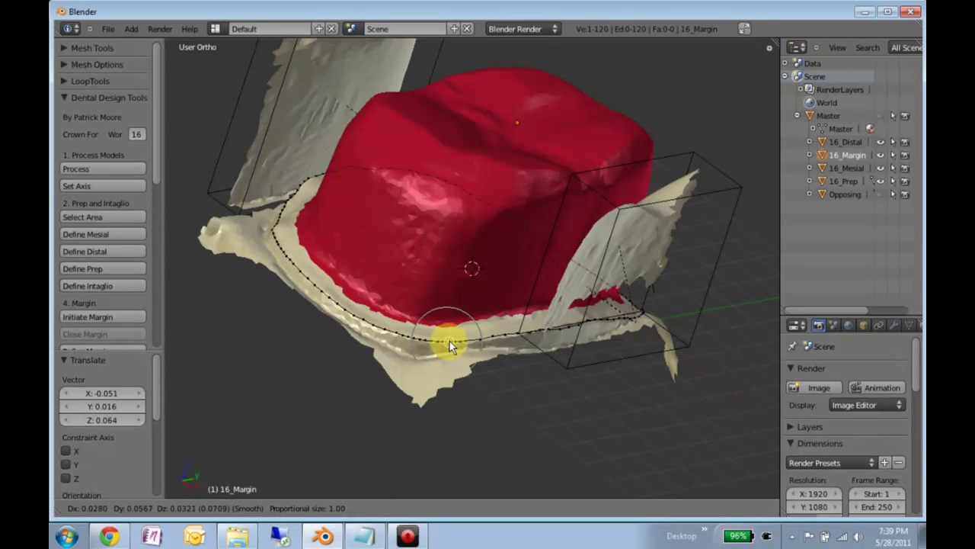
{"action": "middle_click", "coordinate": [293, 265]}
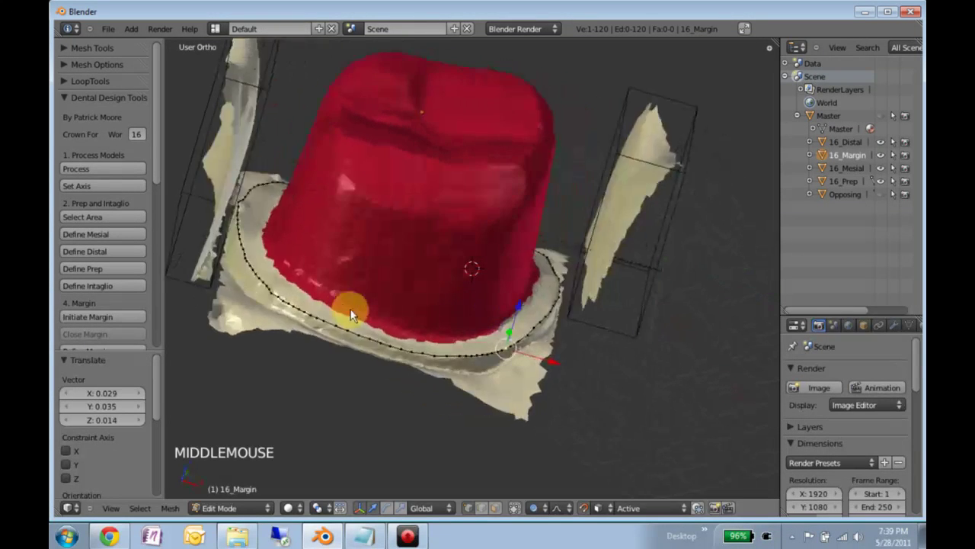
{"action": "right_click", "coordinate": [274, 296]}
{"action": "key", "text": "g"}
{"action": "middle_click", "coordinate": [460, 324]}
{"action": "scroll", "scroll_direction": "down", "scroll_amount": 3}
{"action": "middle_click", "coordinate": [354, 259]}
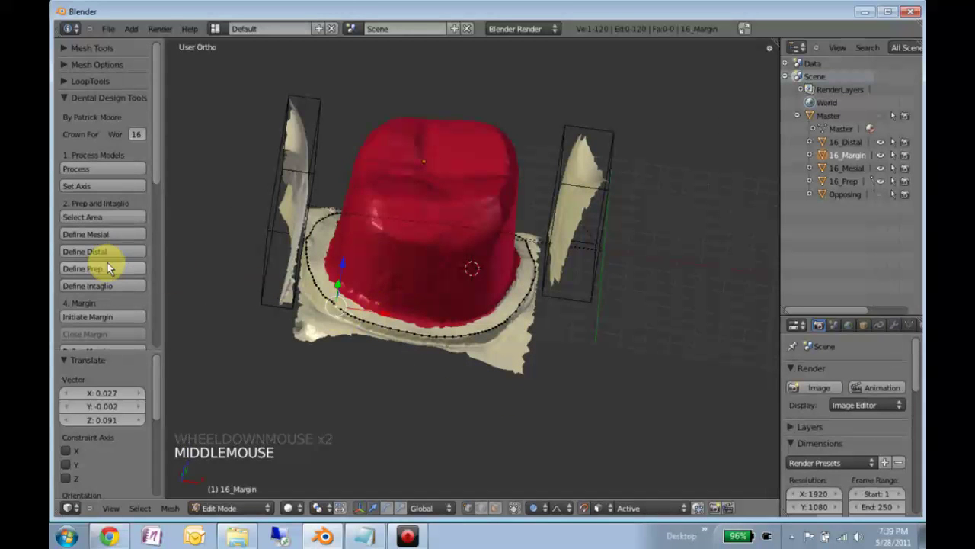
Accept the margin to create the shrink-wrapped margin object and inspect its mesh in Edit Mode.
{"action": "scroll", "scroll_direction": "down", "scroll_amount": 3}
{"action": "scroll", "scroll_direction": "down", "scroll_amount": 3}
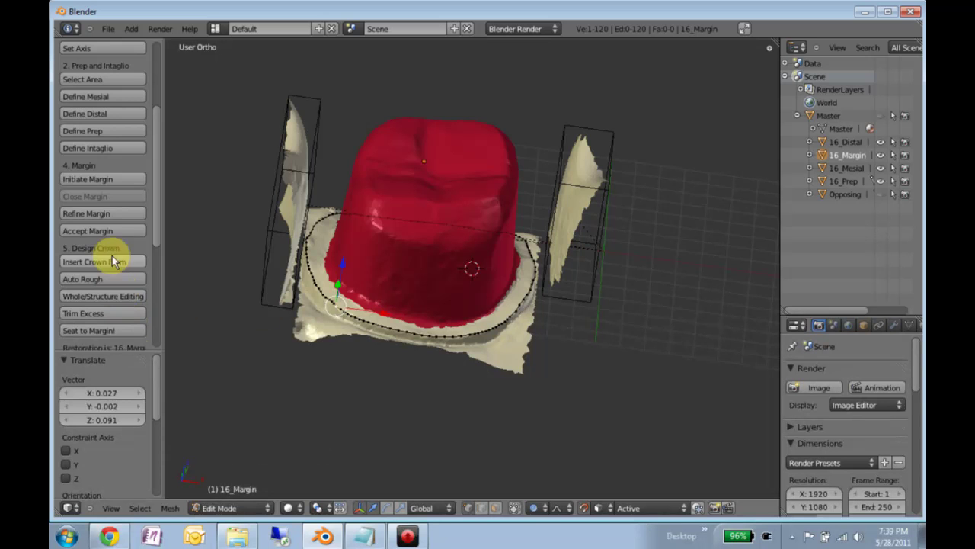
{"action": "left_click", "coordinate": [112, 236]}
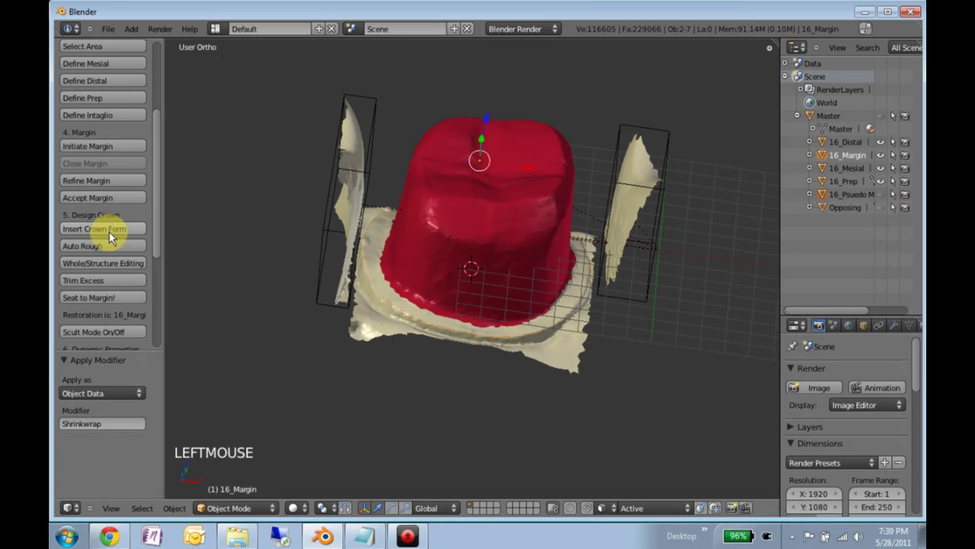
{"action": "middle_click", "coordinate": [511, 238]}
{"action": "scroll", "scroll_direction": "up", "scroll_amount": 3}
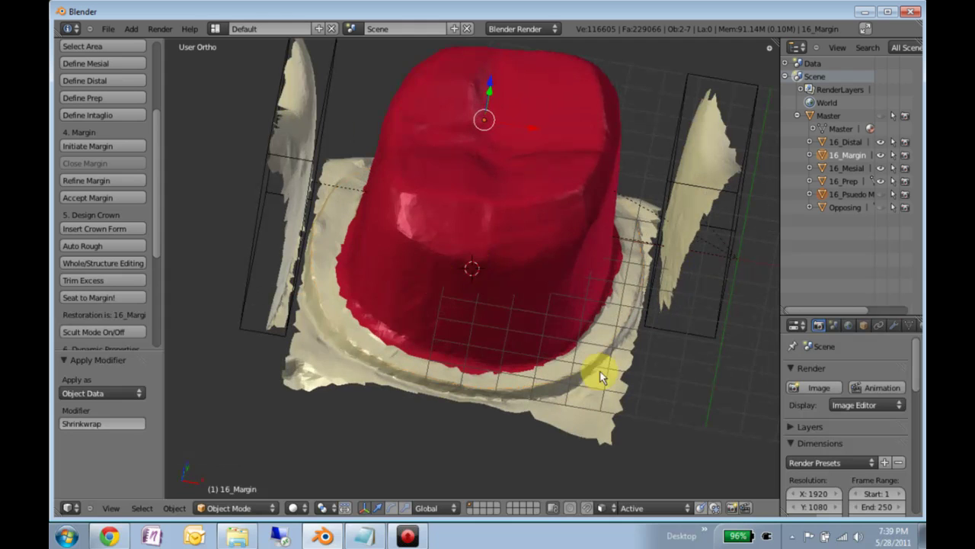
{"action": "key", "text": "Tab"}
{"action": "scroll", "scroll_direction": "up", "scroll_amount": 3}
{"action": "middle_click", "coordinate": [491, 362]}
{"action": "scroll", "scroll_direction": "up", "scroll_amount": 3}
{"action": "middle_click", "coordinate": [462, 371]}
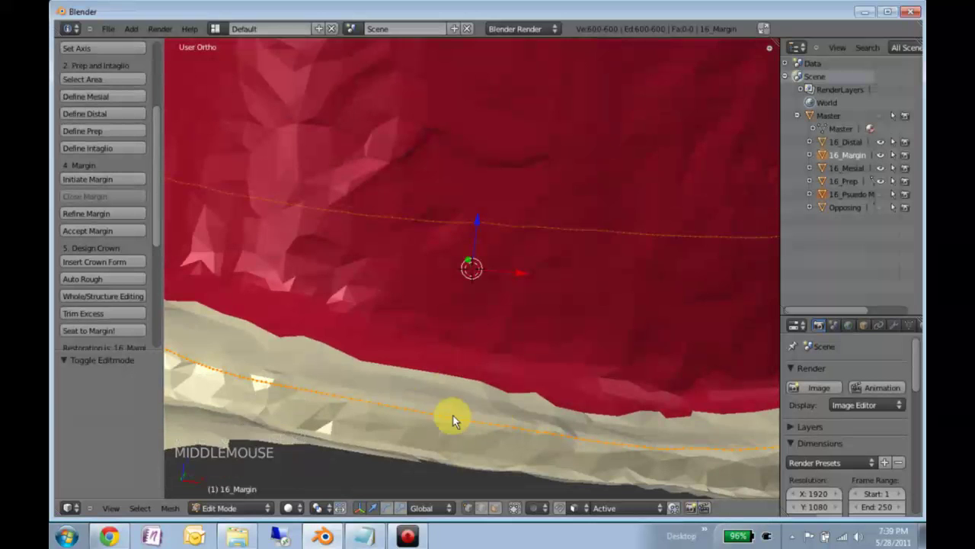
{"action": "scroll", "scroll_direction": "down", "scroll_amount": 3}
{"action": "middle_click", "coordinate": [496, 266]}
{"action": "scroll", "scroll_direction": "down", "scroll_amount": 3}
{"action": "middle_click", "coordinate": [483, 289]}
{"action": "scroll", "scroll_direction": "down", "scroll_amount": 3}
{"action": "key", "text": "Tab"}
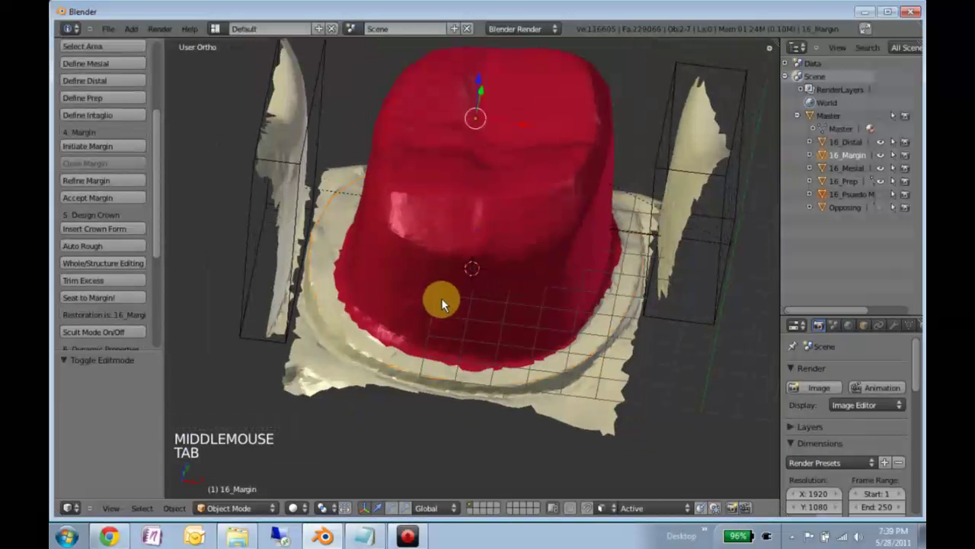
Compare the margin loop against the prep by toggling each into Edit Mode, ending with 16_Prep selected.
{"action": "right_click", "coordinate": [424, 272]}
{"action": "key", "text": "Tab"}
{"action": "key", "text": "Tab"}
{"action": "right_click", "coordinate": [396, 372]}
{"action": "key", "text": "Tab"}
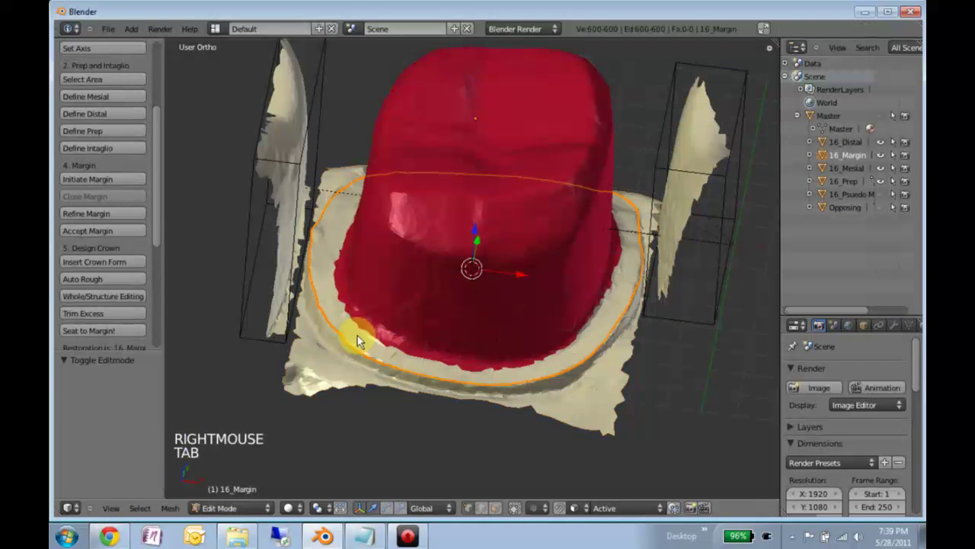
{"action": "key", "text": "Tab"}
{"action": "right_click", "coordinate": [439, 312]}
{"action": "key", "text": "Tab"}
{"action": "key", "text": "Tab"}
{"action": "middle_click", "coordinate": [395, 273]}
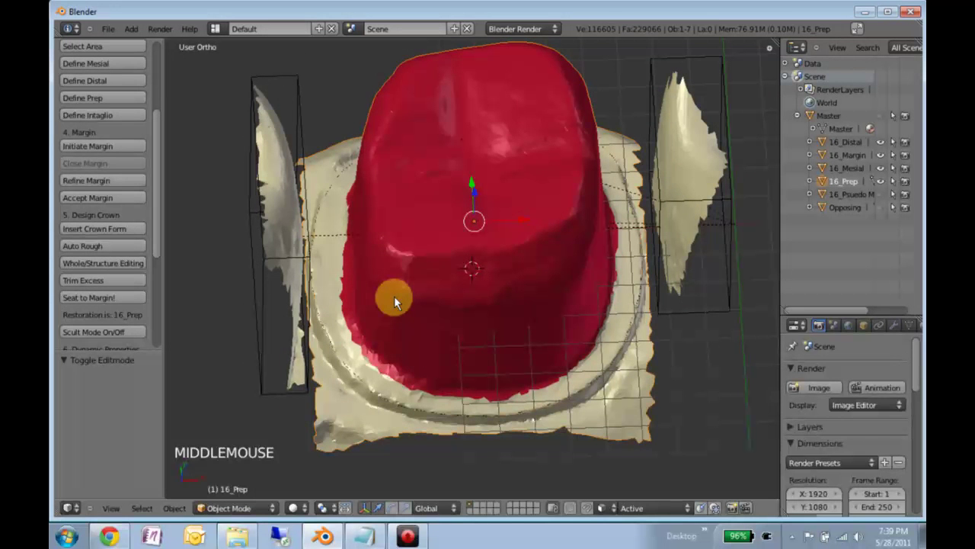
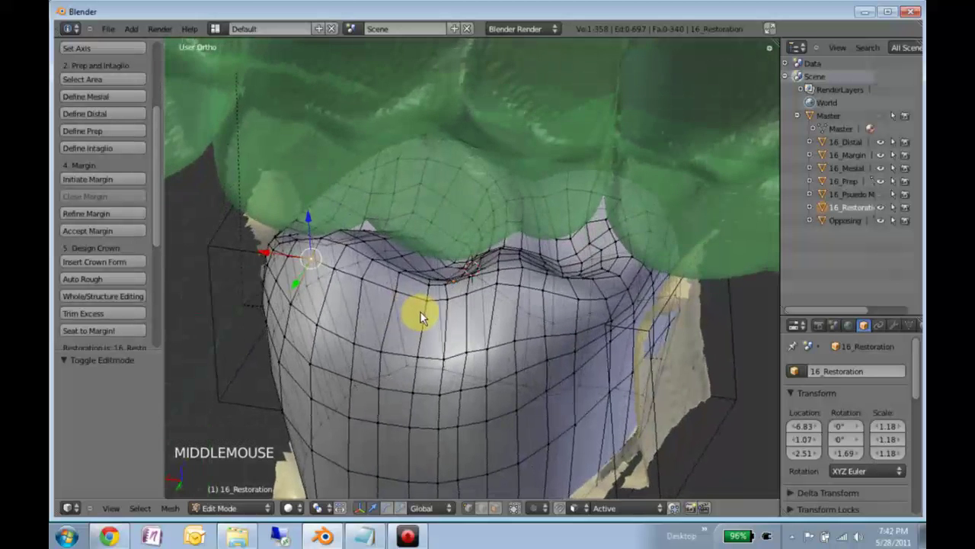
Orbit the crown to inspect its bite against the translucent opposing teeth.
{"action": "middle_click", "coordinate": [446, 332]}
{"action": "middle_click", "coordinate": [423, 282]}
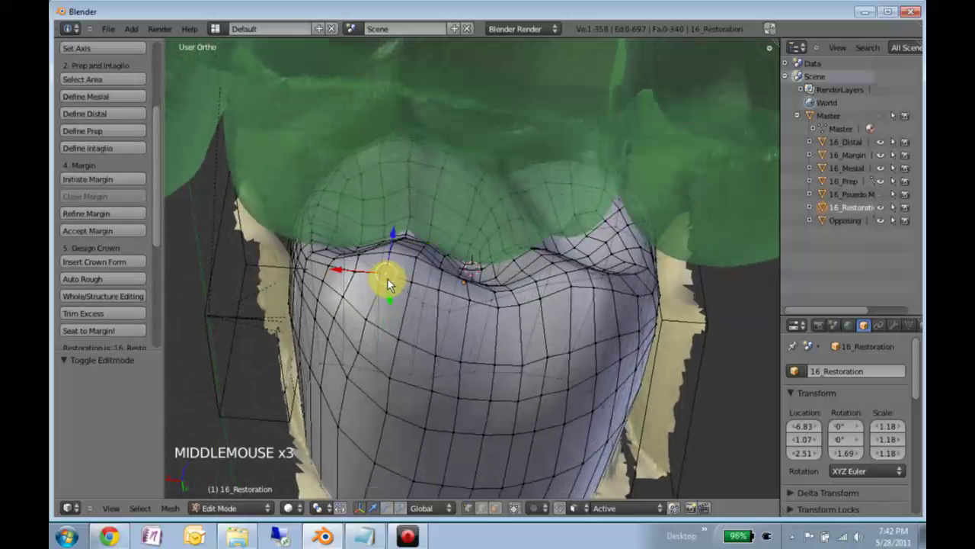
{"action": "middle_click", "coordinate": [586, 268]}
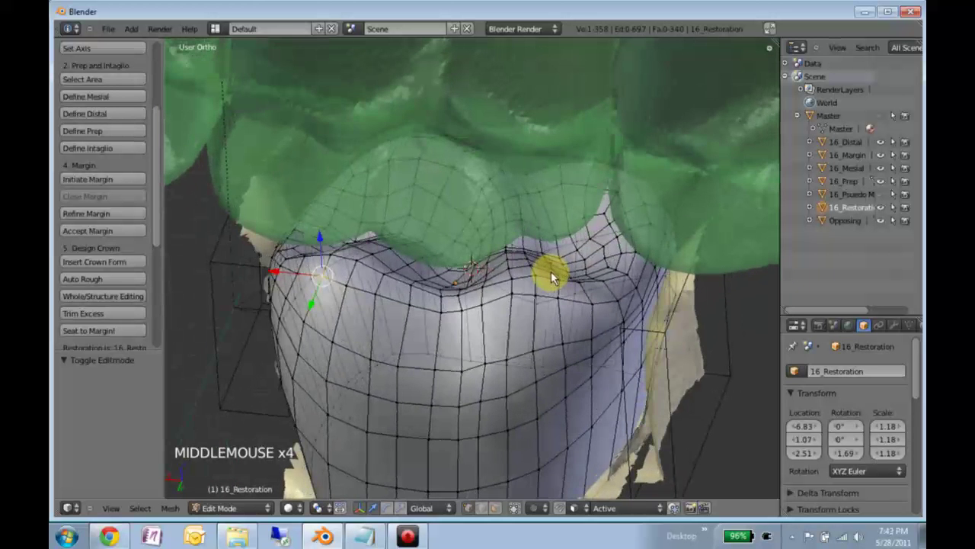
{"action": "middle_click", "coordinate": [384, 317]}
With proportional editing on, move a cusp vertex away from the opposing teeth and check it around.
{"action": "left_click", "coordinate": [542, 510]}
{"action": "scroll", "scroll_direction": "down", "scroll_amount": 3}
{"action": "scroll", "scroll_direction": "down", "scroll_amount": 3}
{"action": "key", "text": "g"}
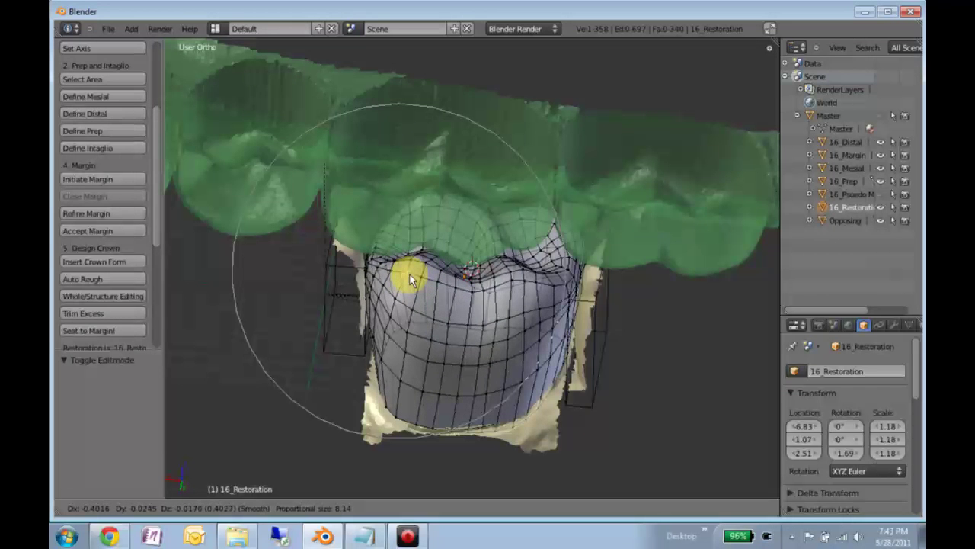
{"action": "right_click", "coordinate": [520, 277]}
{"action": "middle_click", "coordinate": [442, 306]}
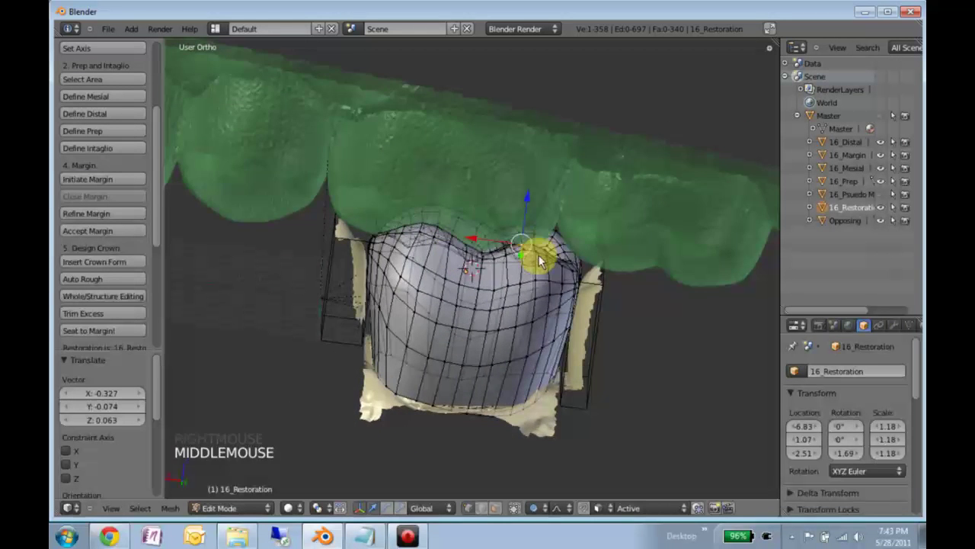
{"action": "middle_click", "coordinate": [479, 290]}
{"action": "middle_click", "coordinate": [489, 295]}
{"action": "key", "text": "g"}
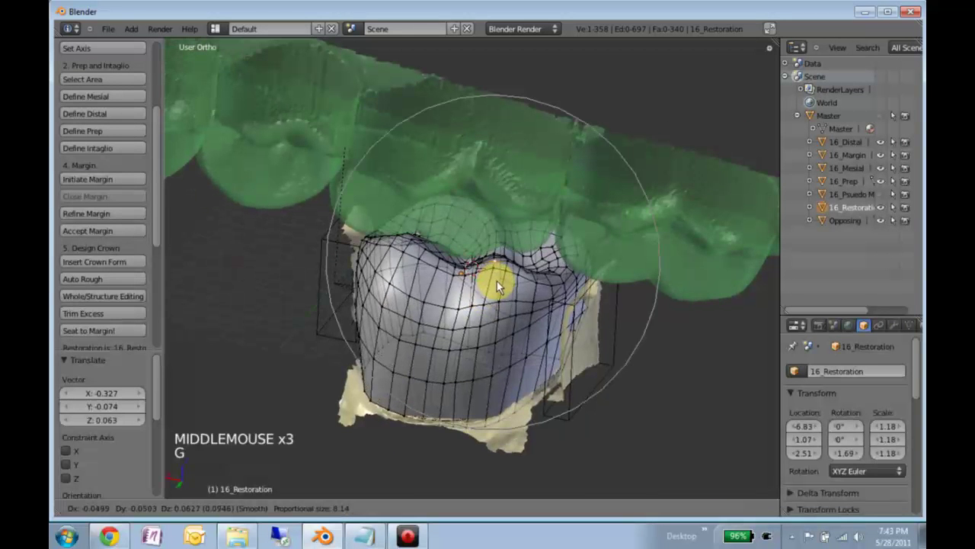
{"action": "middle_click", "coordinate": [505, 332]}
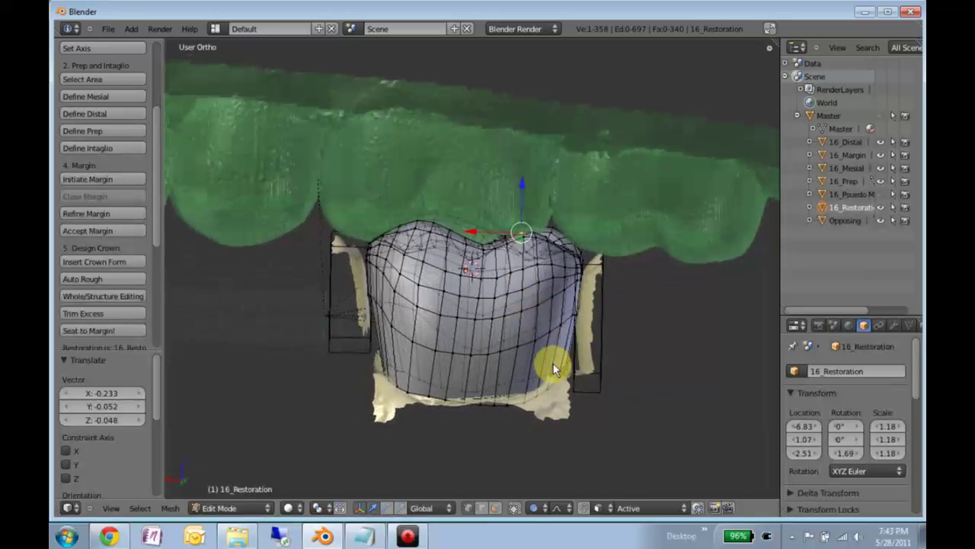
{"action": "middle_click", "coordinate": [395, 337]}
{"action": "middle_click", "coordinate": [510, 311]}
{"action": "middle_click", "coordinate": [419, 278]}
Select chewing-surface vertices and push them down along Z to clear the opposing teeth.
{"action": "scroll", "scroll_direction": "up", "scroll_amount": 3}
{"action": "middle_click", "coordinate": [513, 296]}
{"action": "right_click", "coordinate": [548, 268]}
{"action": "middle_click", "coordinate": [509, 287]}
{"action": "right_click", "coordinate": [541, 224]}
{"action": "key", "text": "g"}
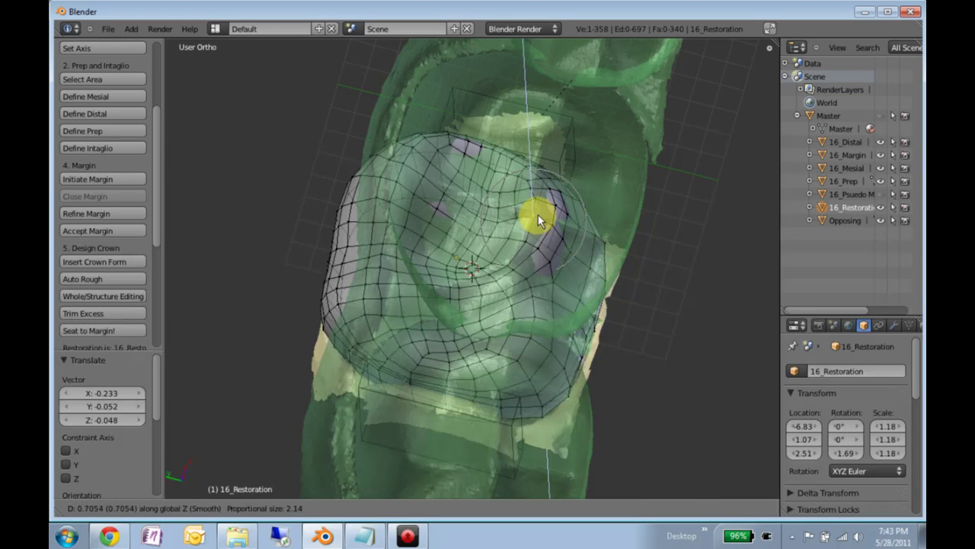
{"action": "right_click", "coordinate": [556, 227]}
{"action": "right_click", "coordinate": [556, 214]}
{"action": "right_click", "coordinate": [570, 225]}
{"action": "right_click", "coordinate": [555, 252]}
{"action": "right_click", "coordinate": [549, 264]}
{"action": "key", "text": "g"}
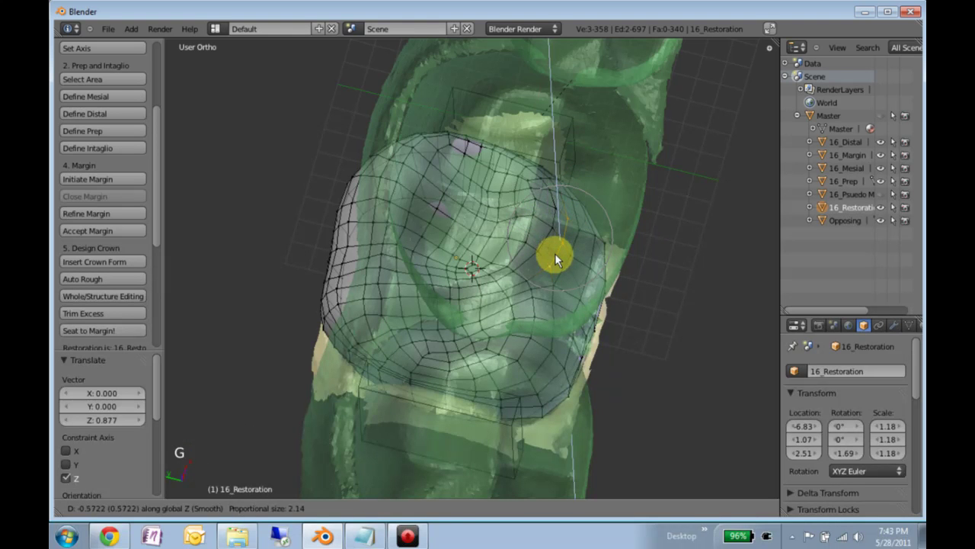
{"action": "middle_click", "coordinate": [528, 276]}
Orbit around the crown to check its clearance from the opposing teeth.
{"action": "middle_click", "coordinate": [457, 333]}
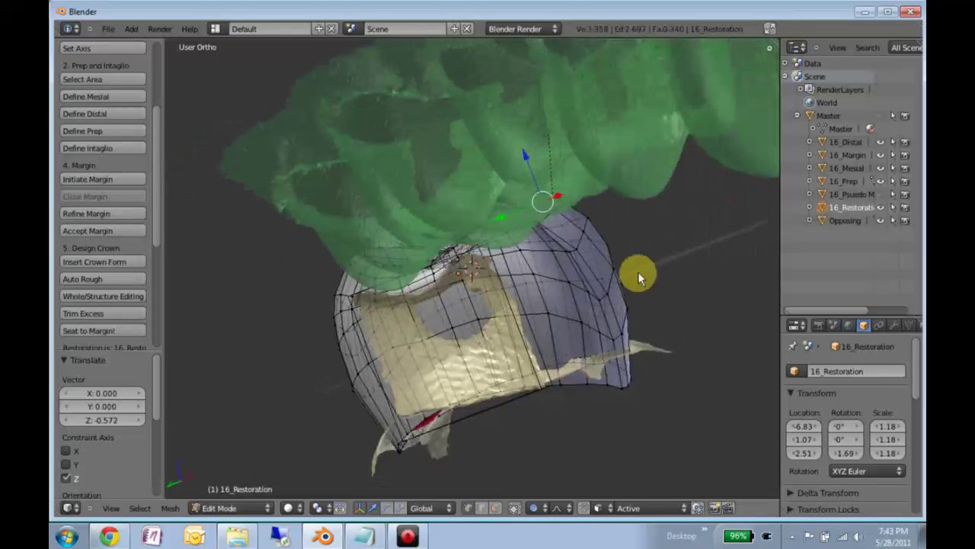
{"action": "middle_click", "coordinate": [436, 248]}
{"action": "middle_click", "coordinate": [550, 360]}
{"action": "scroll", "scroll_direction": "down", "scroll_amount": 3}
{"action": "scroll", "scroll_direction": "up", "scroll_amount": 3}
{"action": "middle_click", "coordinate": [485, 356]}
{"action": "middle_click", "coordinate": [438, 321]}
{"action": "middle_click", "coordinate": [472, 297]}
{"action": "scroll", "scroll_direction": "up", "scroll_amount": 3}
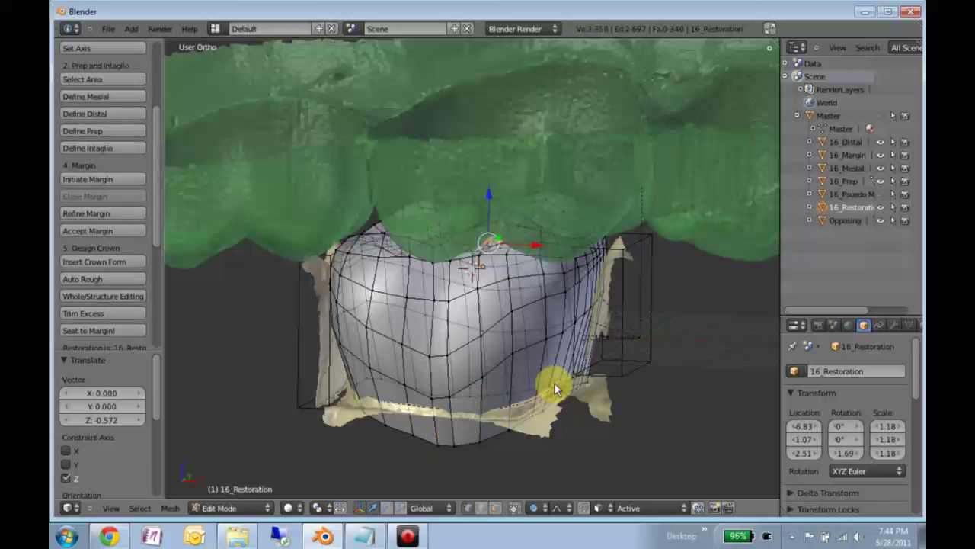
{"action": "middle_click", "coordinate": [539, 357]}
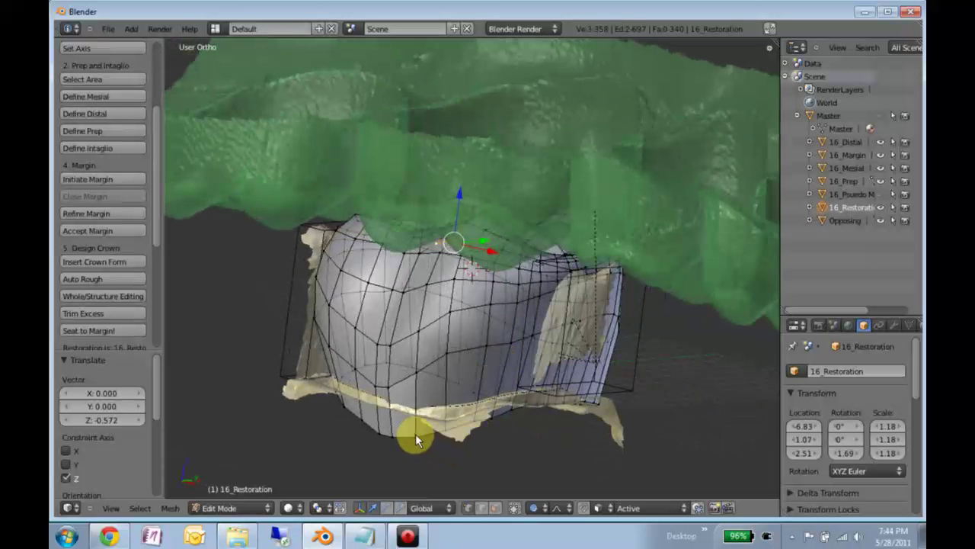
Select crown vertices touching the opposing teeth and a ring of vertices around the crown.
{"action": "right_click", "coordinate": [424, 440]}
{"action": "right_click", "coordinate": [432, 439]}
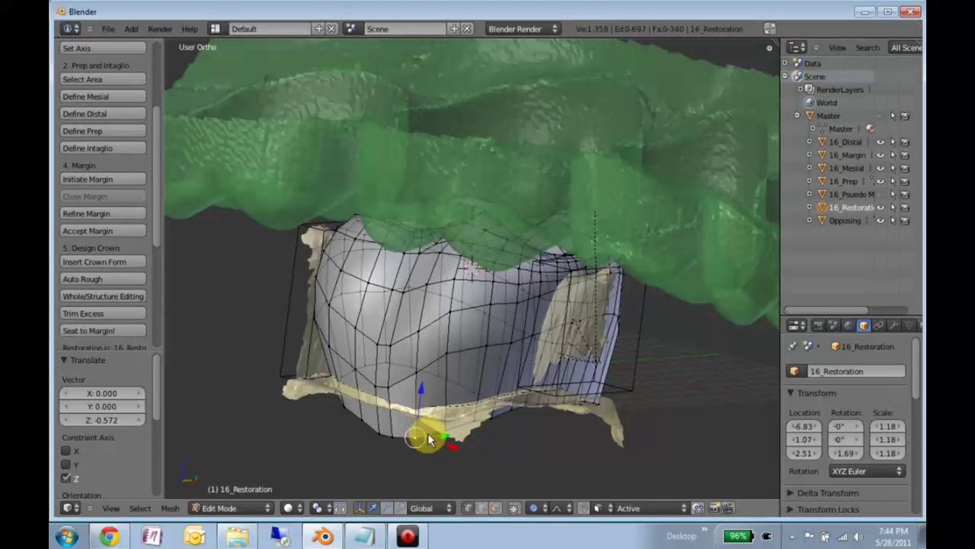
{"action": "right_click", "coordinate": [433, 438]}
{"action": "right_click", "coordinate": [430, 439]}
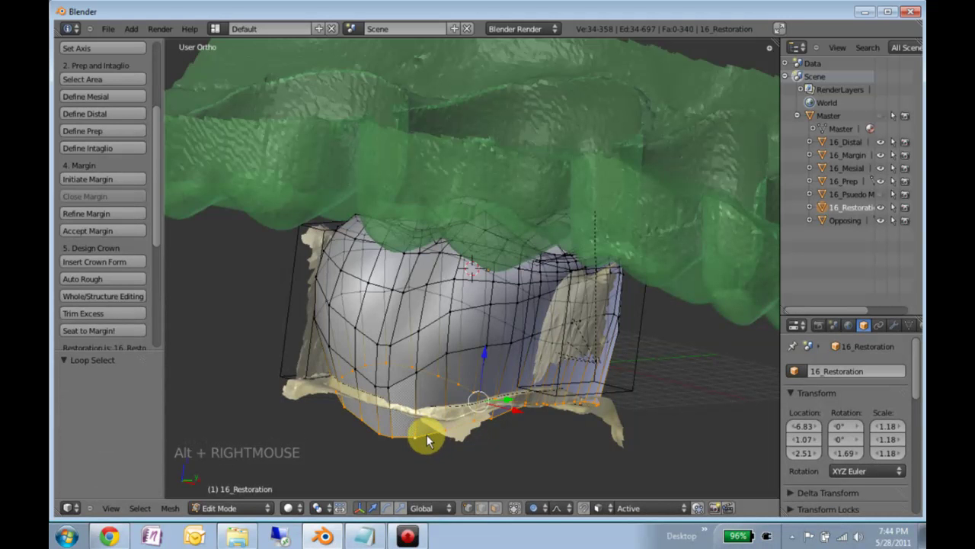
{"action": "middle_click", "coordinate": [531, 317]}
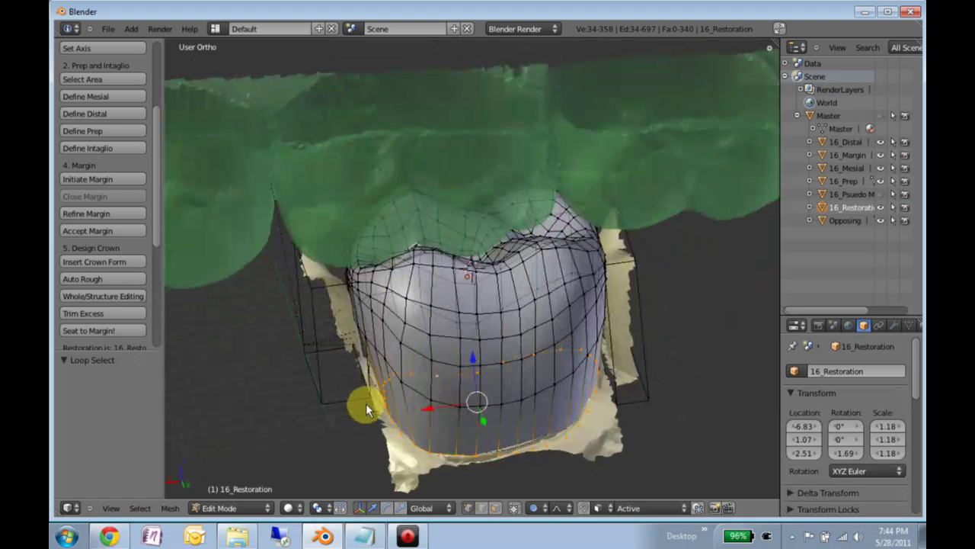
{"action": "middle_click", "coordinate": [411, 394]}
{"action": "middle_click", "coordinate": [428, 372]}
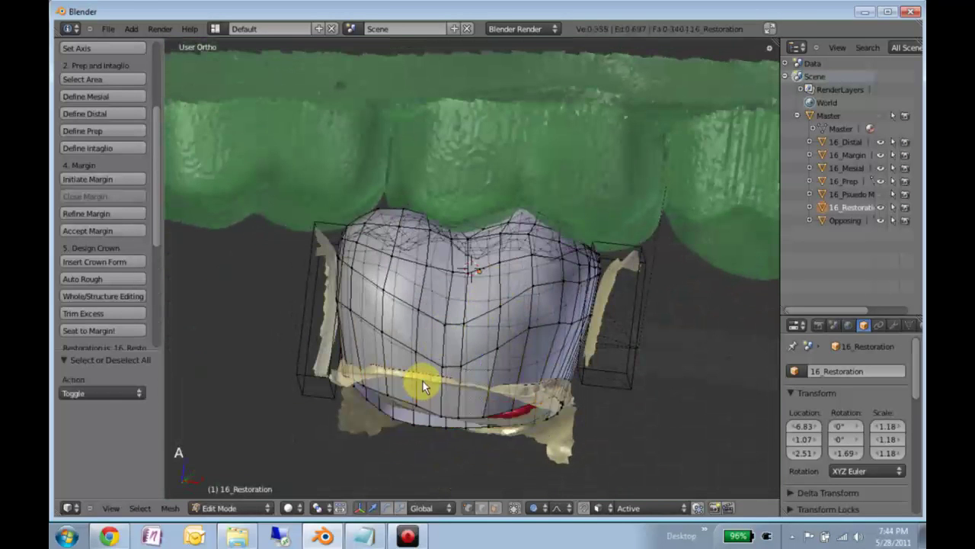
Select the whole crown and knife-cut across it just above the red margin.
{"action": "key", "text": "a"}
{"action": "middle_click", "coordinate": [455, 377]}
{"action": "key", "text": "a"}
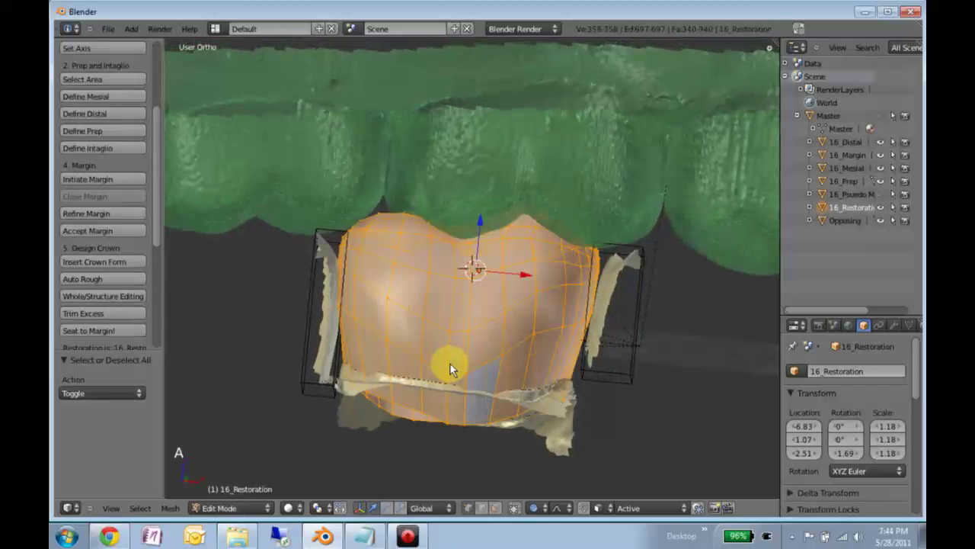
{"action": "key", "text": "k"}
{"action": "key", "text": "k"}
{"action": "key", "text": "k"}
{"action": "left_click", "coordinate": [336, 350]}
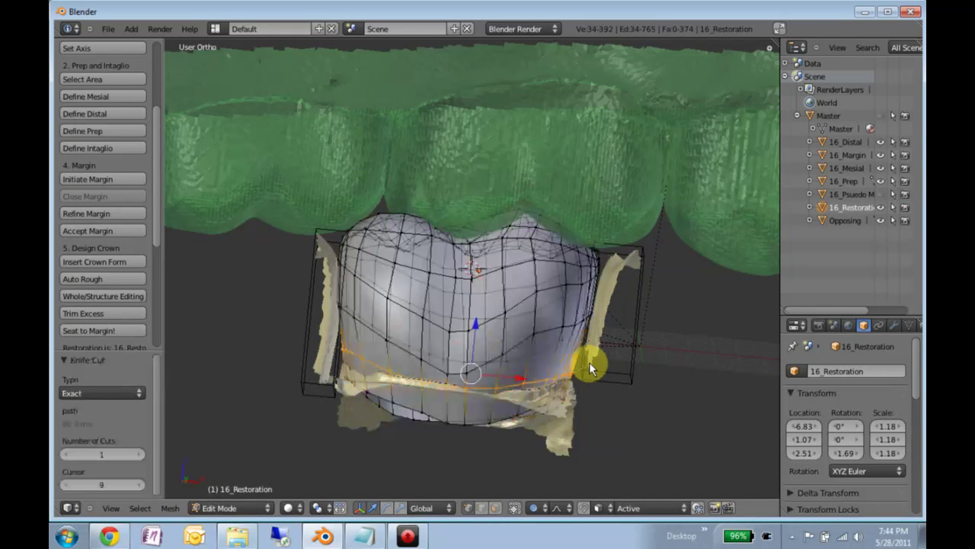
{"action": "key", "text": "k"}
Run Remove Vertex Group to trim the excess below the cut and check it from the side.
{"action": "left_click", "coordinate": [100, 316]}
{"action": "middle_click", "coordinate": [531, 323]}
{"action": "middle_click", "coordinate": [454, 370]}
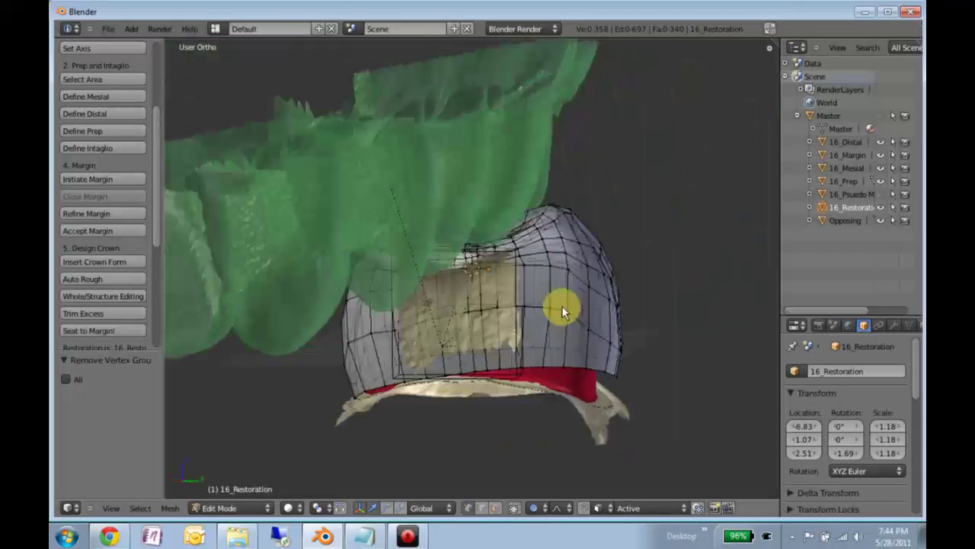
{"action": "middle_click", "coordinate": [448, 330]}
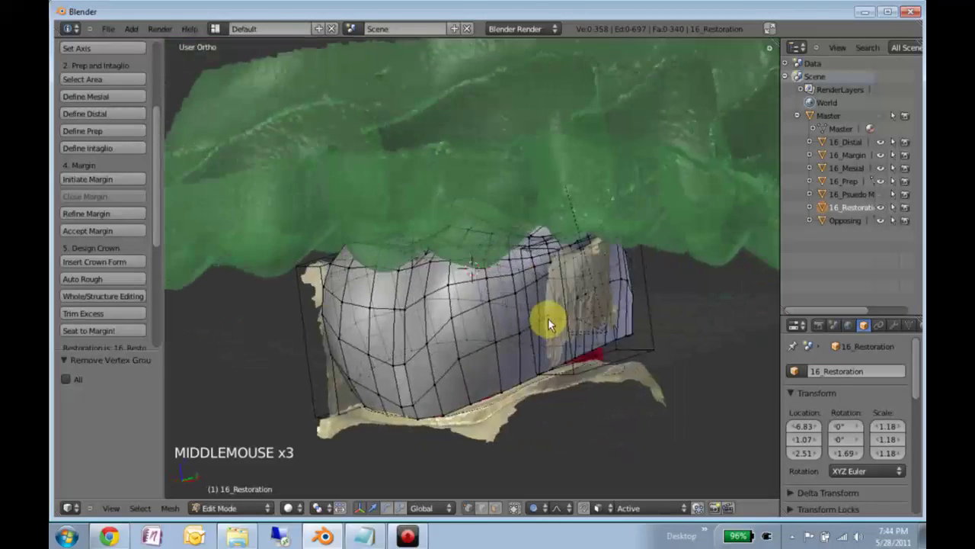
{"action": "scroll", "scroll_direction": "down", "scroll_amount": 3}
{"action": "scroll", "scroll_direction": "up", "scroll_amount": 3}
{"action": "scroll", "scroll_direction": "up", "scroll_amount": 3}
{"action": "middle_click", "coordinate": [461, 391]}
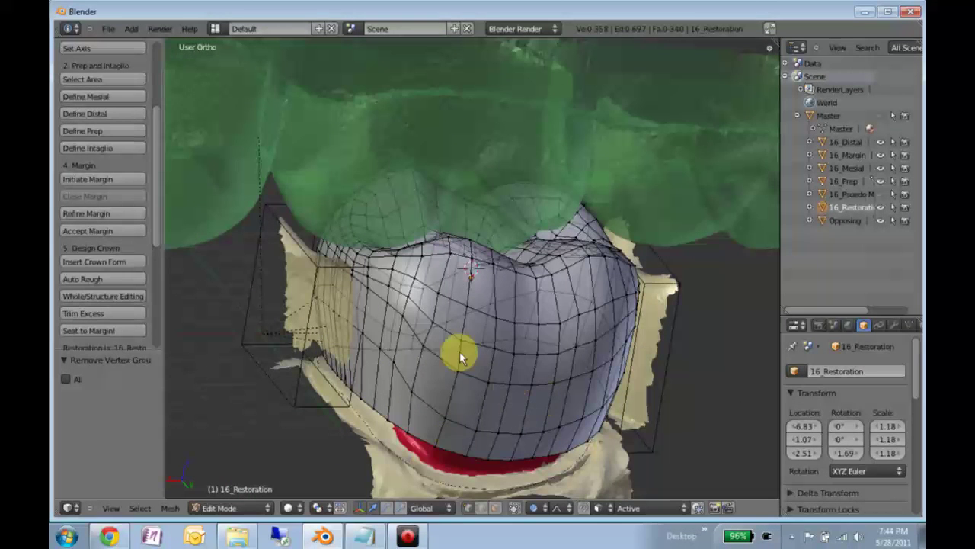
{"action": "middle_click", "coordinate": [402, 293]}
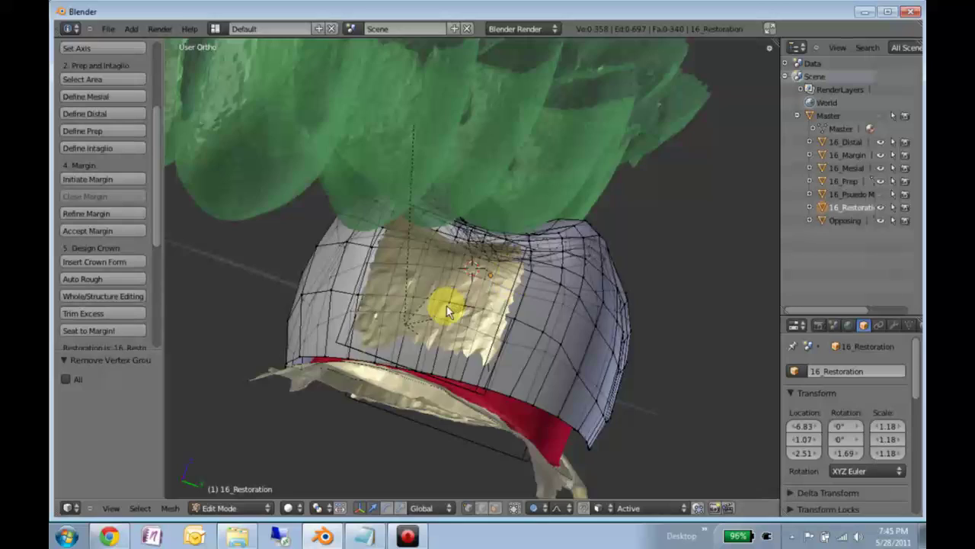
{"action": "middle_click", "coordinate": [529, 329]}
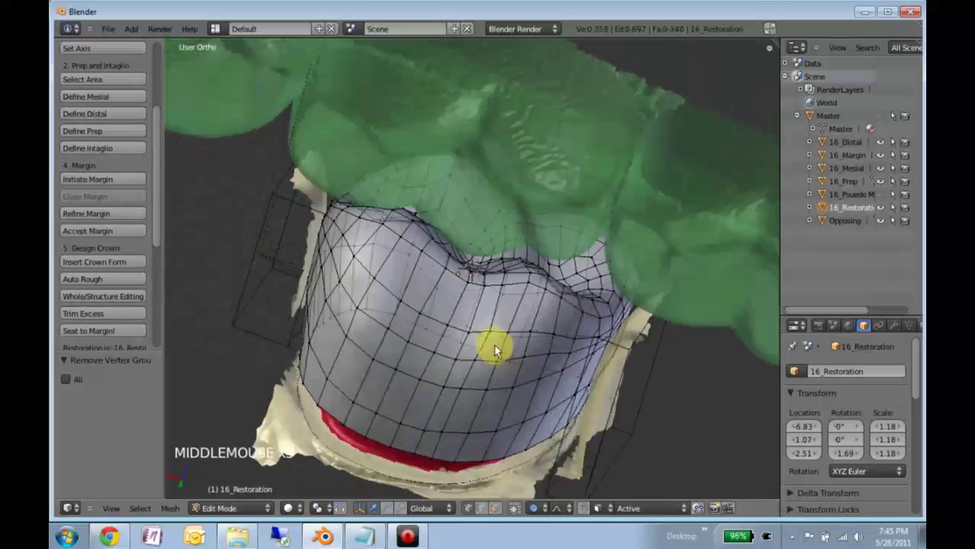
{"action": "middle_click", "coordinate": [518, 294]}
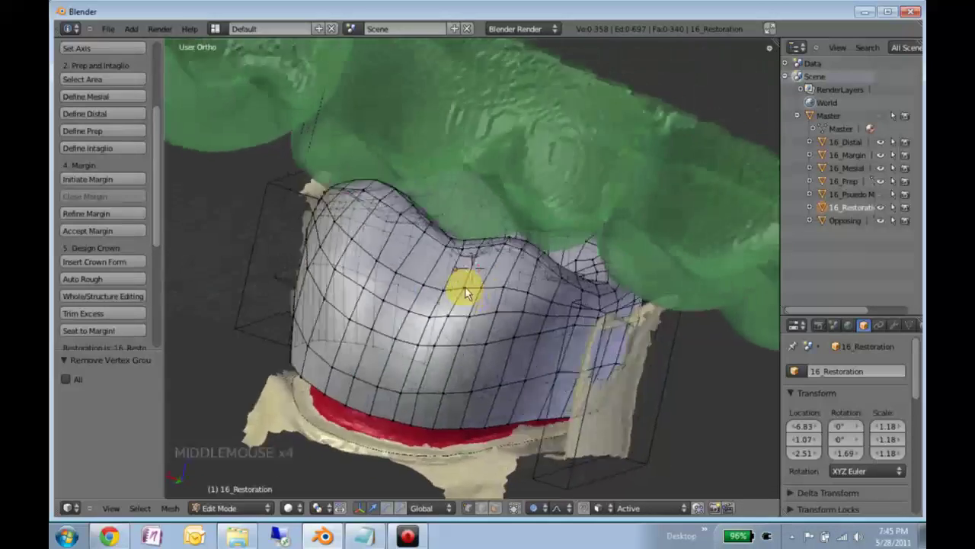
{"action": "scroll", "scroll_direction": "down", "scroll_amount": 3}
{"action": "middle_click", "coordinate": [454, 271]}
{"action": "key", "text": "alt+b"}
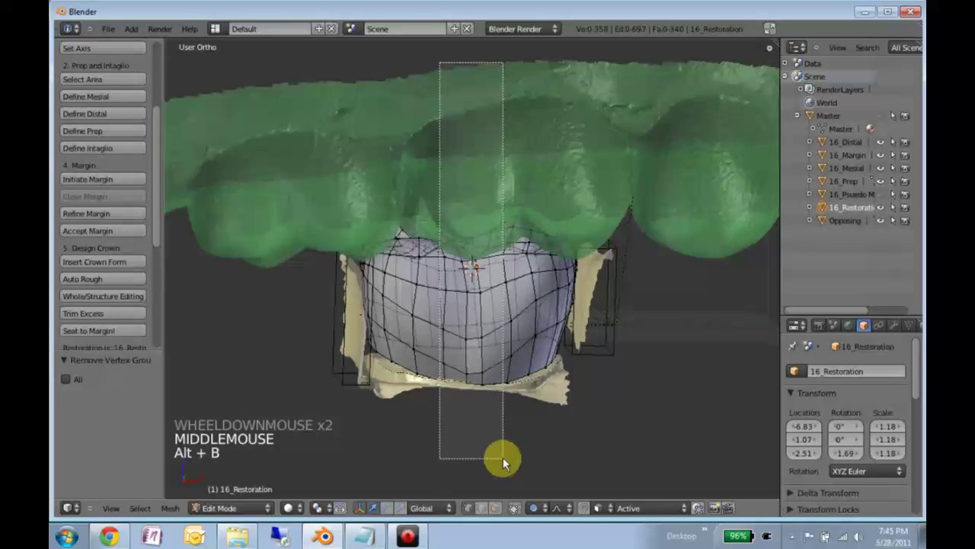
Orbit the clipped view until the crown's cross-section faces the viewer directly.
{"action": "middle_click", "coordinate": [412, 261]}
{"action": "scroll", "scroll_direction": "down", "scroll_amount": 3}
{"action": "scroll", "scroll_direction": "up", "scroll_amount": 3}
{"action": "middle_click", "coordinate": [495, 293]}
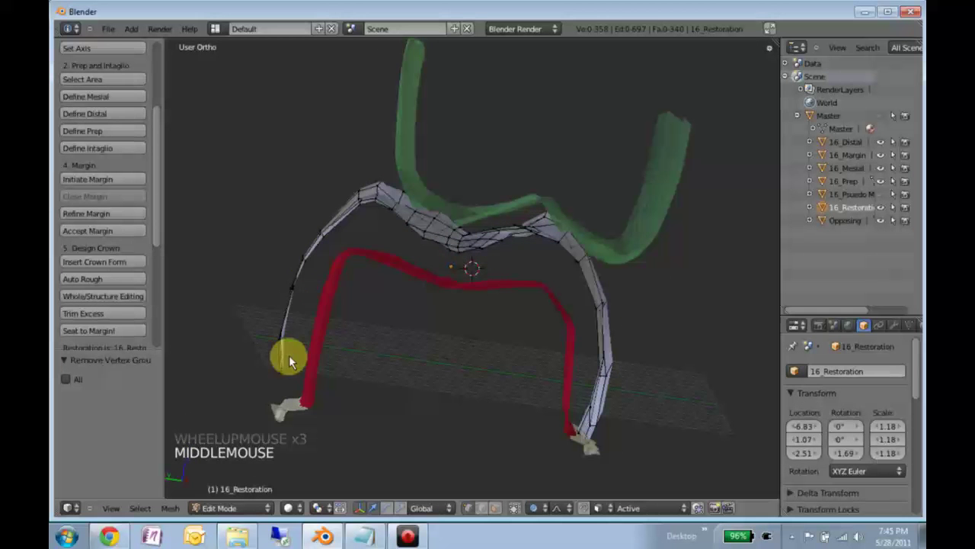
{"action": "middle_click", "coordinate": [436, 290]}
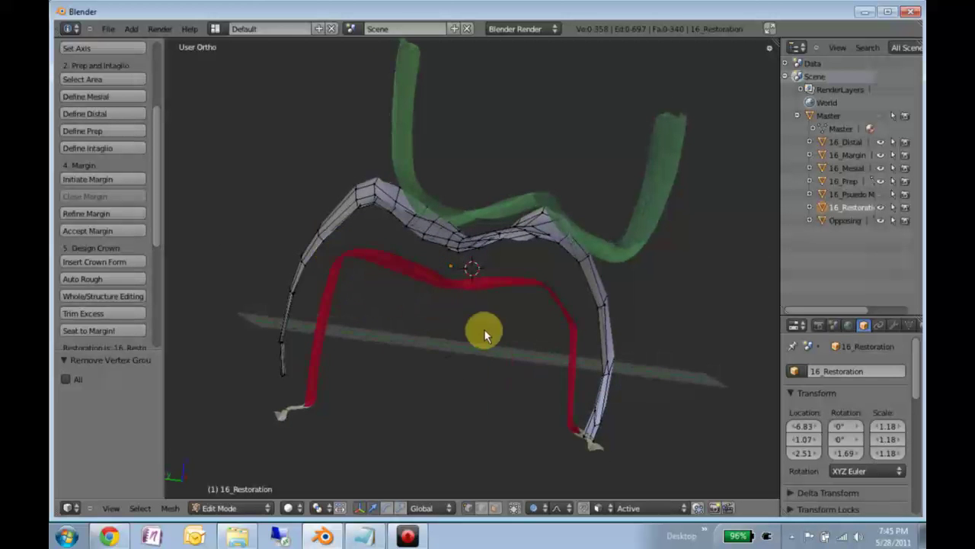
{"action": "middle_click", "coordinate": [484, 343]}
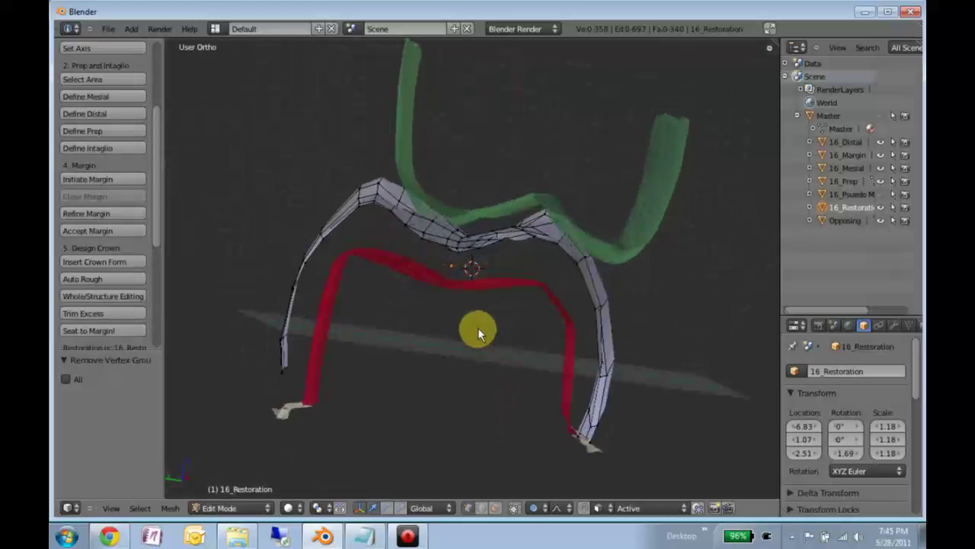
{"action": "middle_click", "coordinate": [457, 233]}
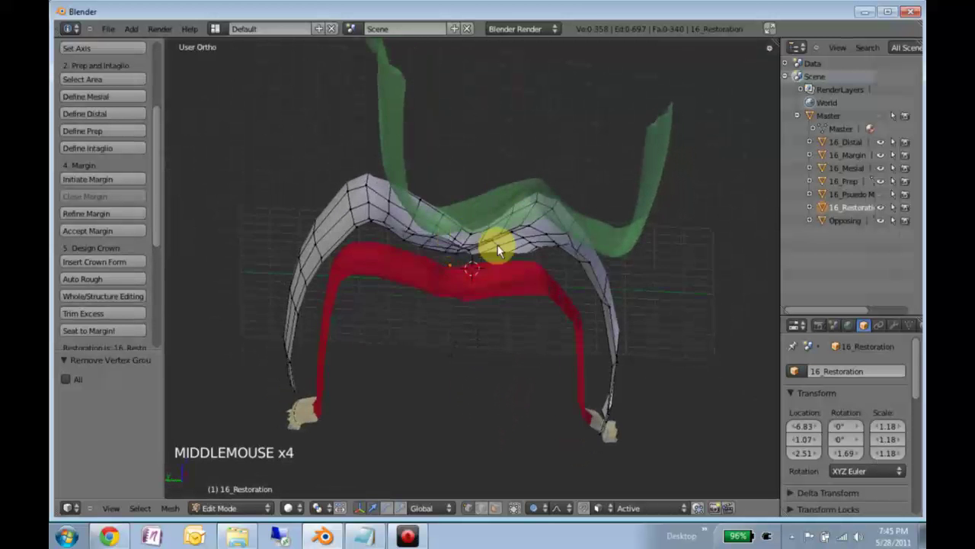
{"action": "middle_click", "coordinate": [459, 258]}
Move a central-groove vertex and a cusp vertex with proportional falloff toward the opposing teeth.
{"action": "right_click", "coordinate": [459, 258]}
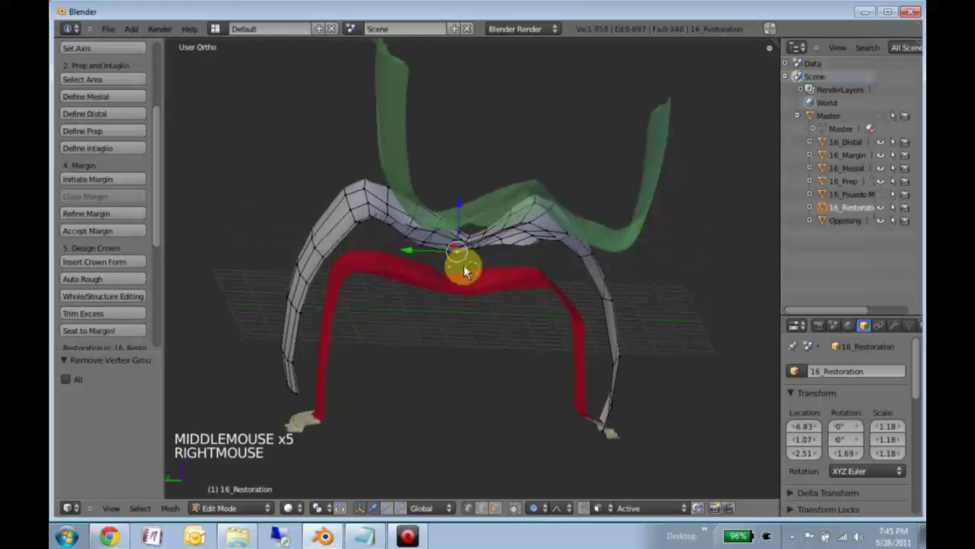
{"action": "key", "text": "g"}
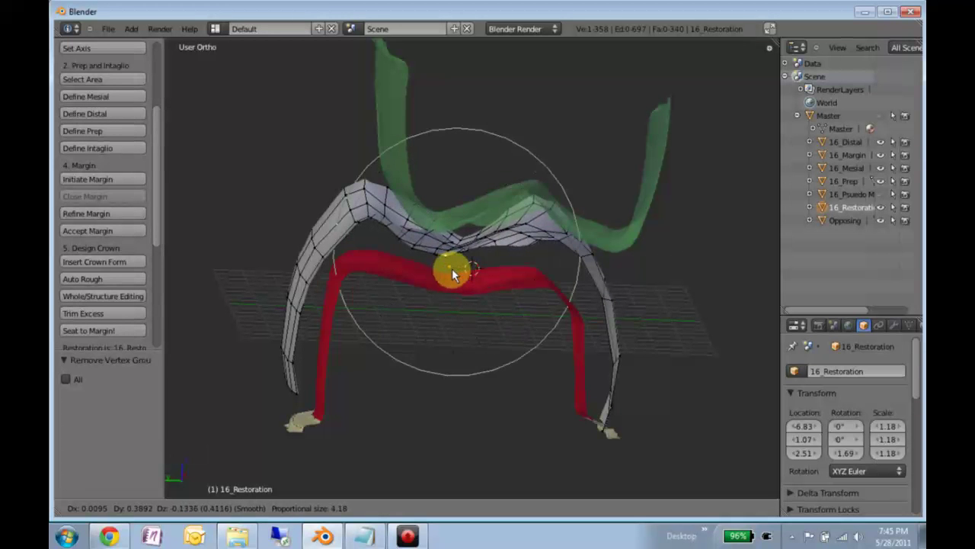
{"action": "middle_click", "coordinate": [484, 286]}
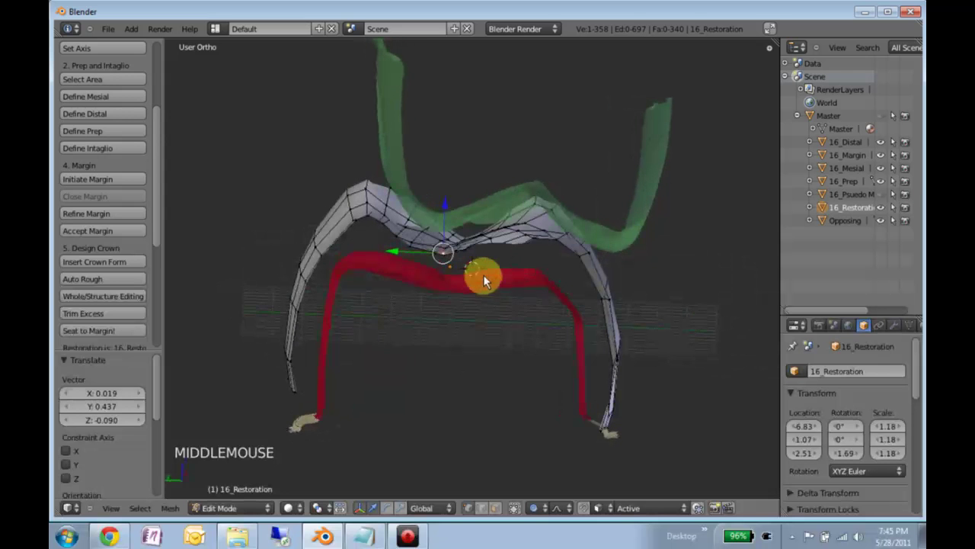
{"action": "right_click", "coordinate": [571, 234]}
{"action": "key", "text": "g"}
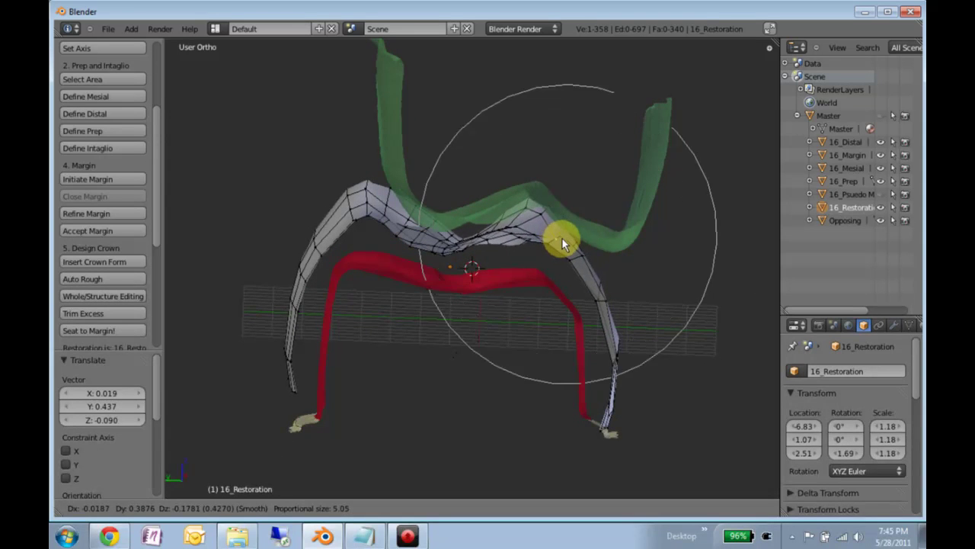
{"action": "middle_click", "coordinate": [486, 254]}
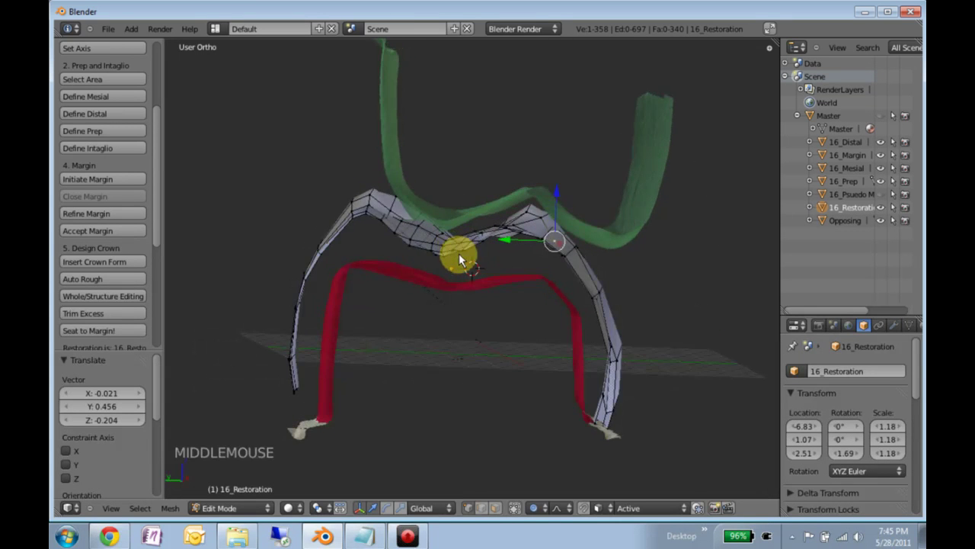
Restore the full unclipped view (Alt+B) and face the crown from the front.
{"action": "key", "text": "alt+b"}
{"action": "middle_click", "coordinate": [448, 296]}
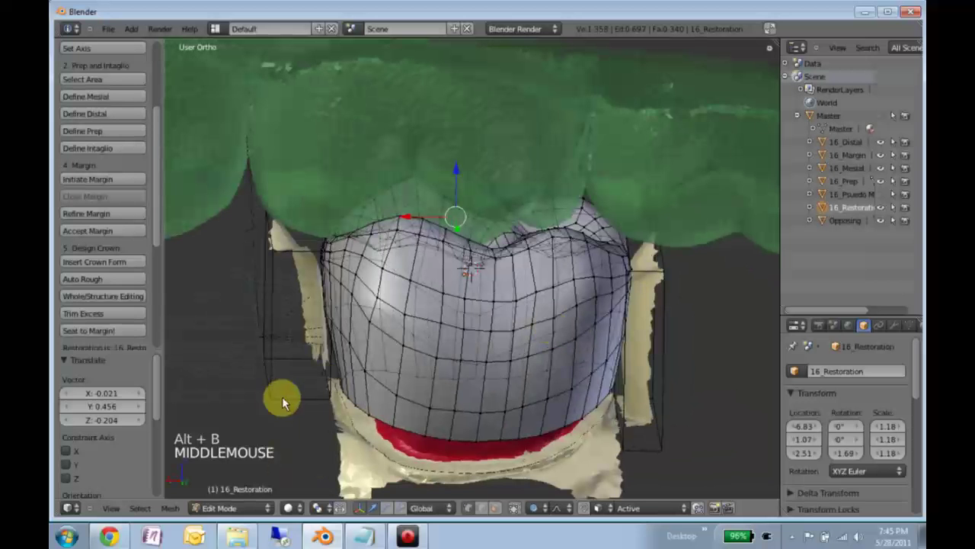
Seat the crown onto the prep margin with Seat to Margin! and inspect the solid result under the opposing teeth.
{"action": "left_click", "coordinate": [90, 334]}
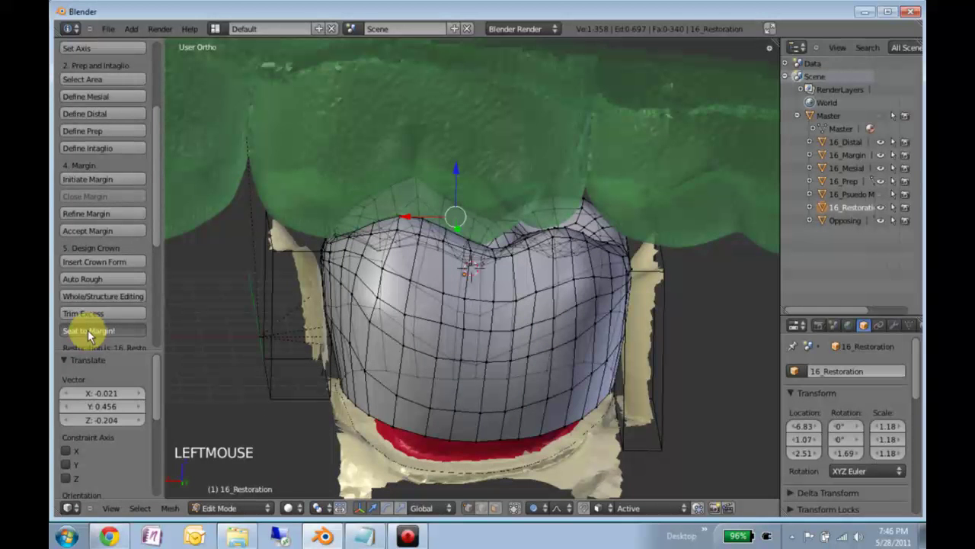
{"action": "middle_click", "coordinate": [648, 391]}
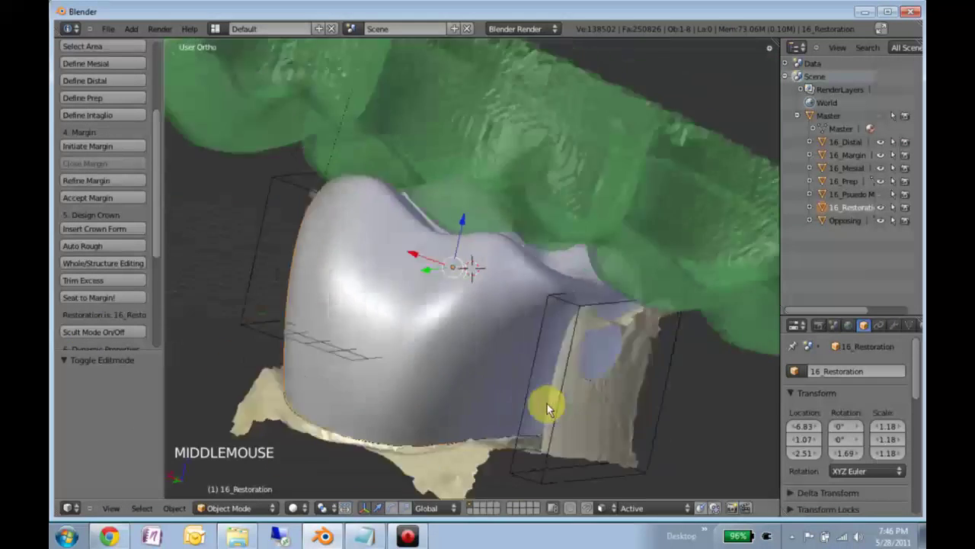
{"action": "middle_click", "coordinate": [557, 305]}
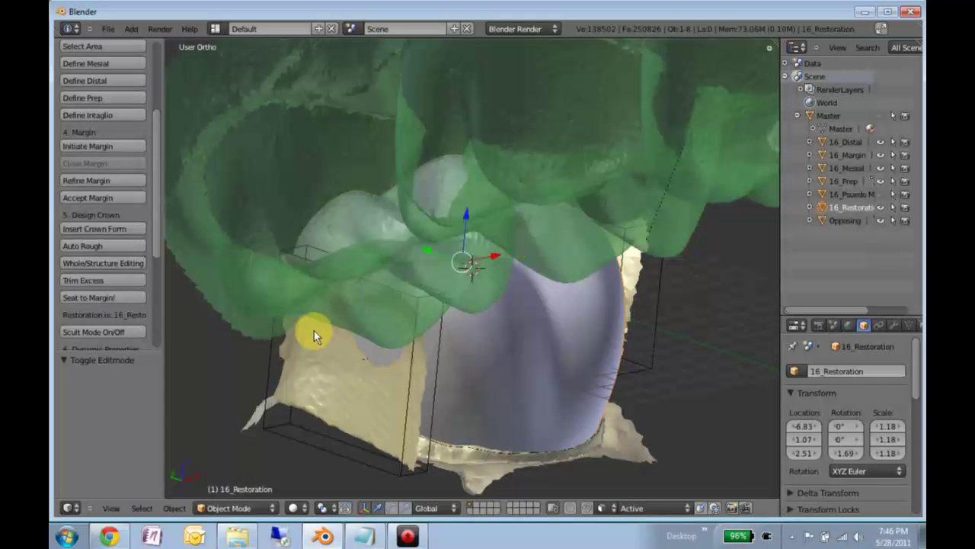
{"action": "middle_click", "coordinate": [328, 329]}
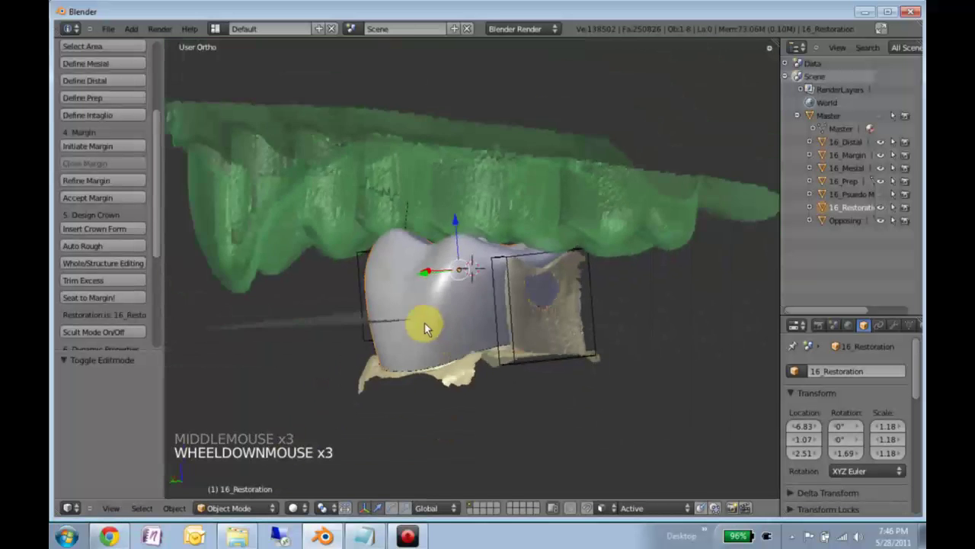